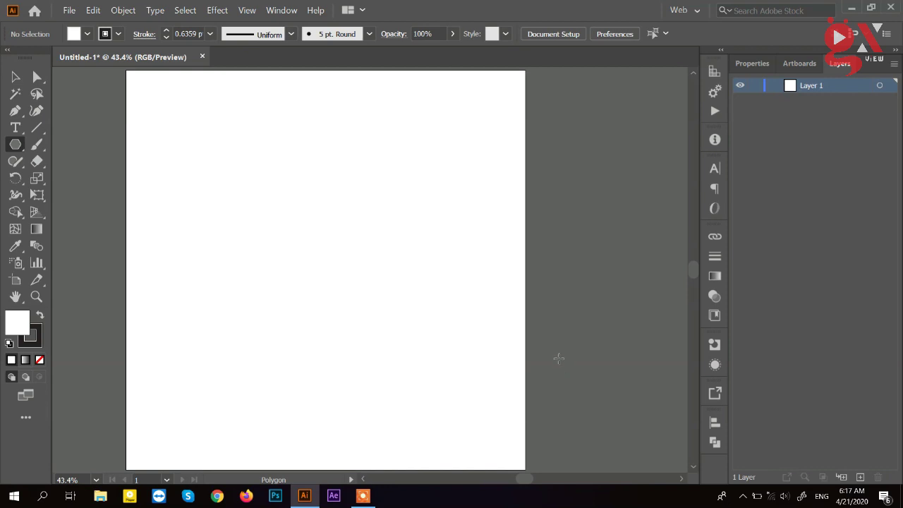
- Reveal the toolbar's group of shape drawing tools
drag(16, 78, 21, 147)
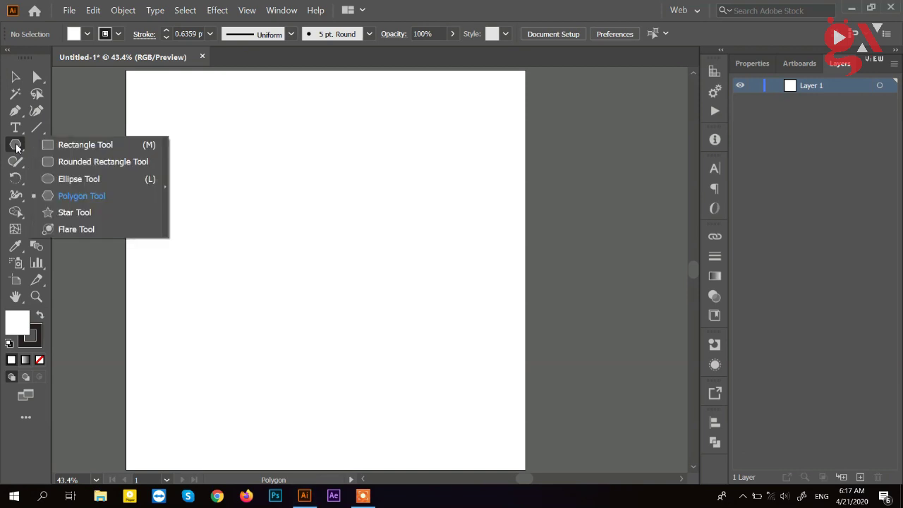
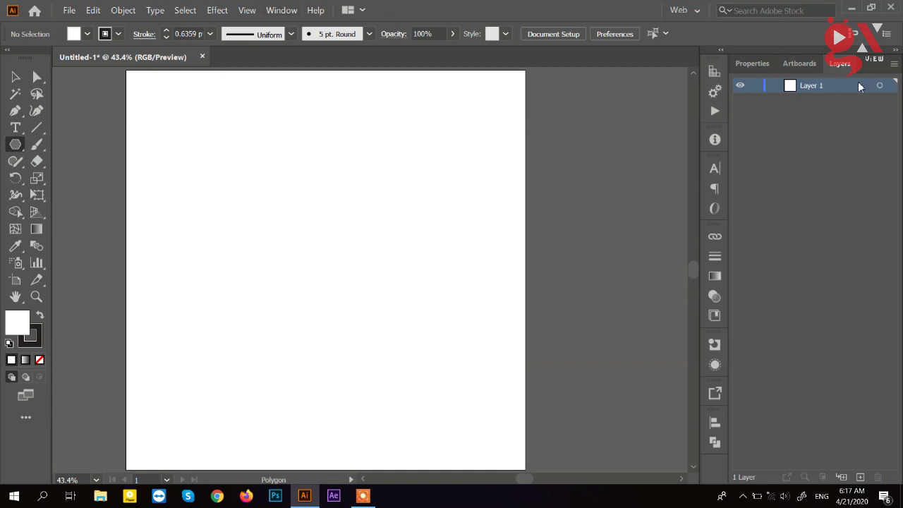
- Move the floating Layers panel, then dock it back beside Properties and Artboards
drag(836, 101, 708, 124)
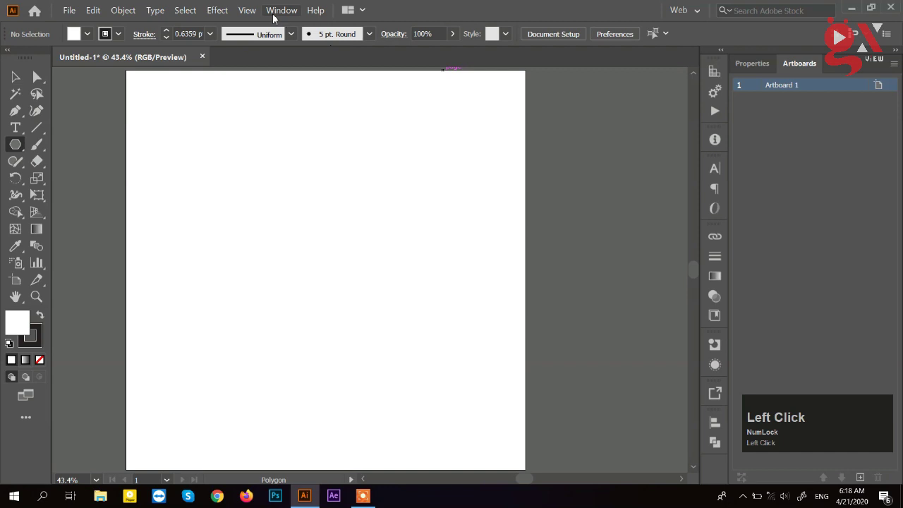
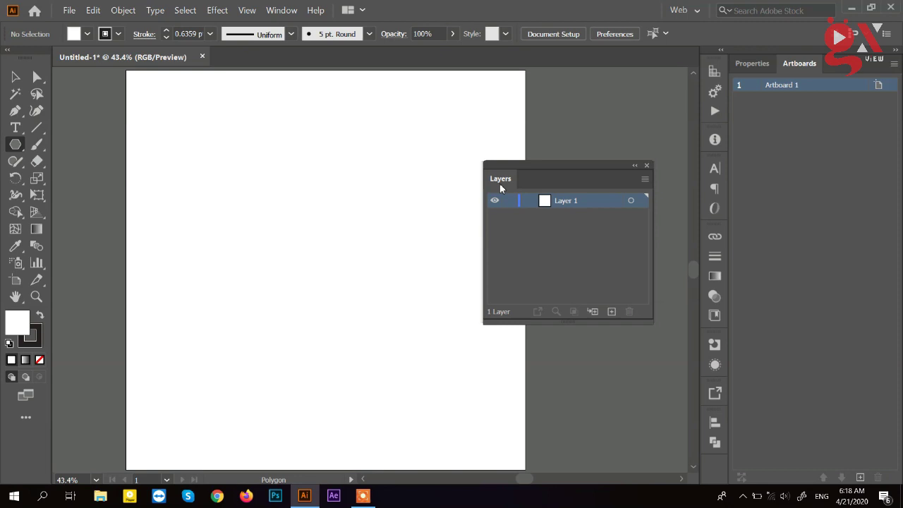
drag(503, 180, 835, 115)
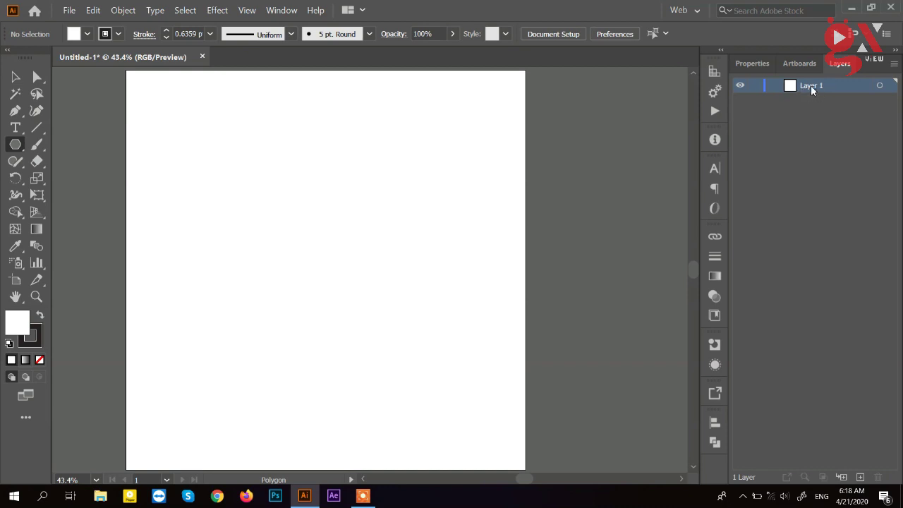
- Rename Layer 1 to 'Main' and deselect it
click(816, 89)
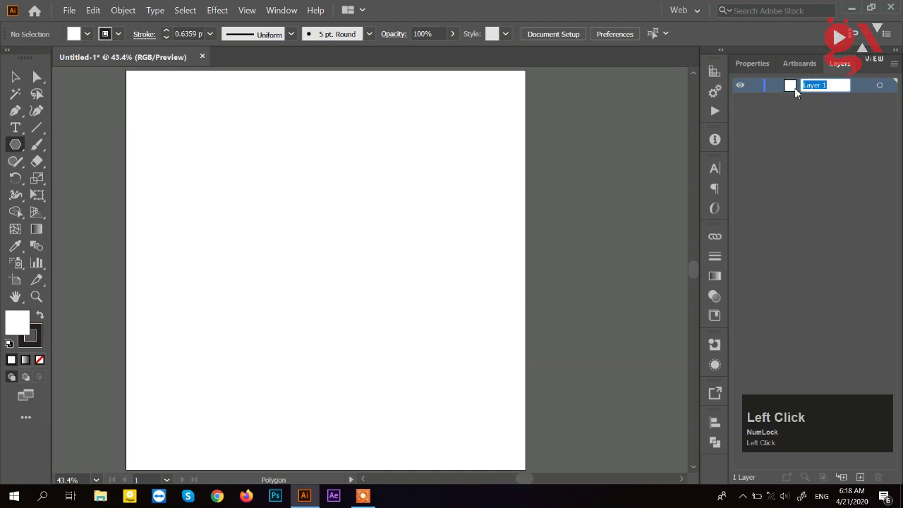
key(shift+m)
text(ain)
key(Return)
click(782, 113)
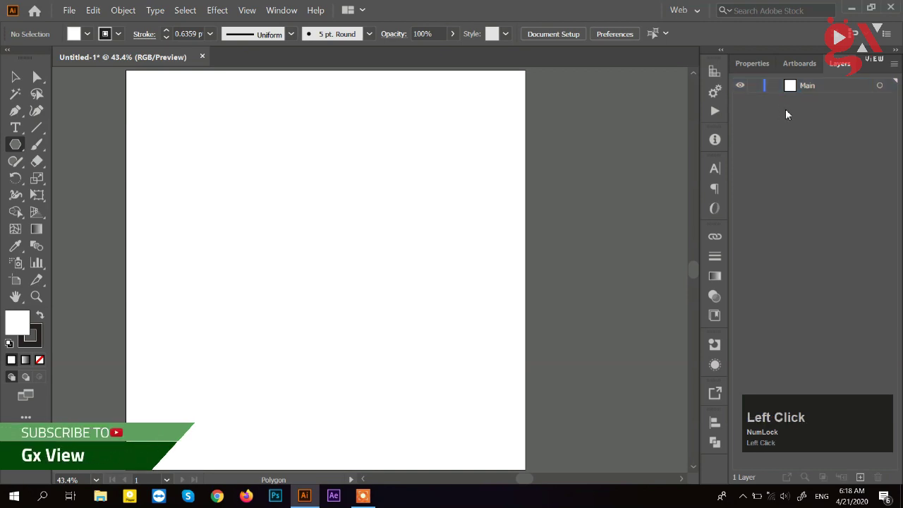
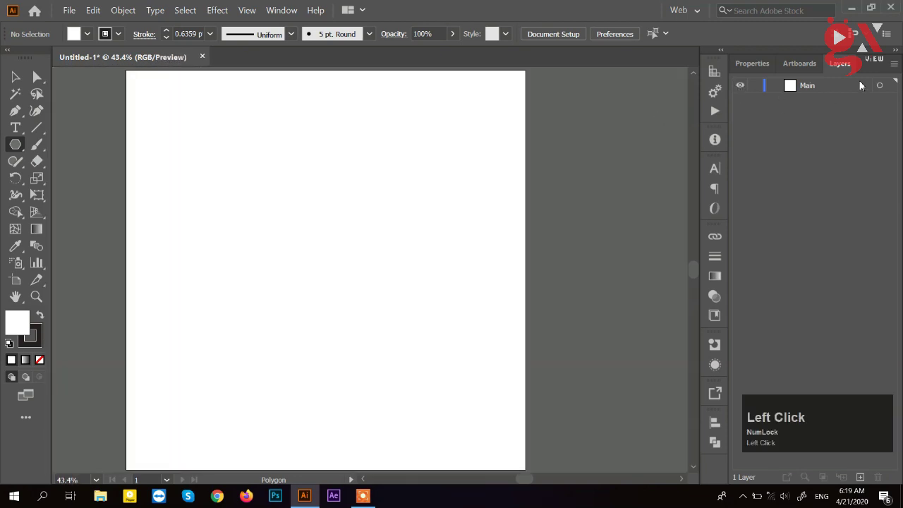
click(834, 89)
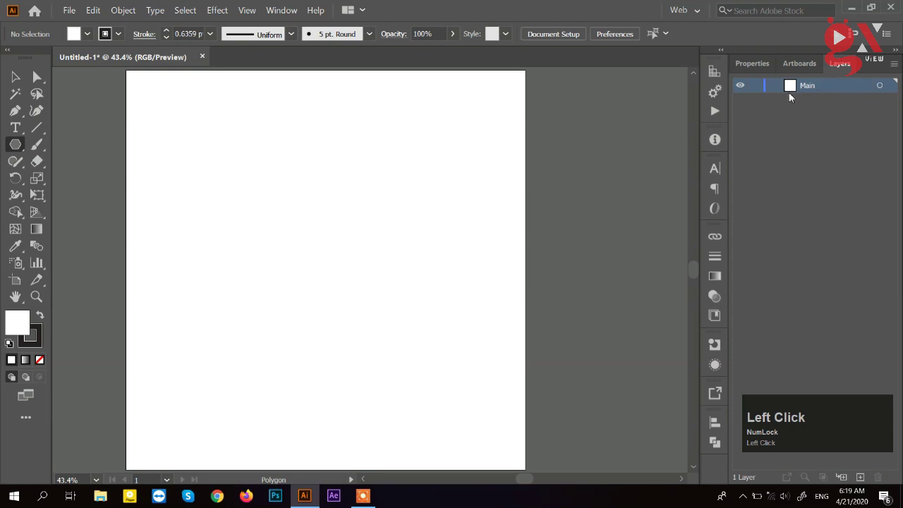
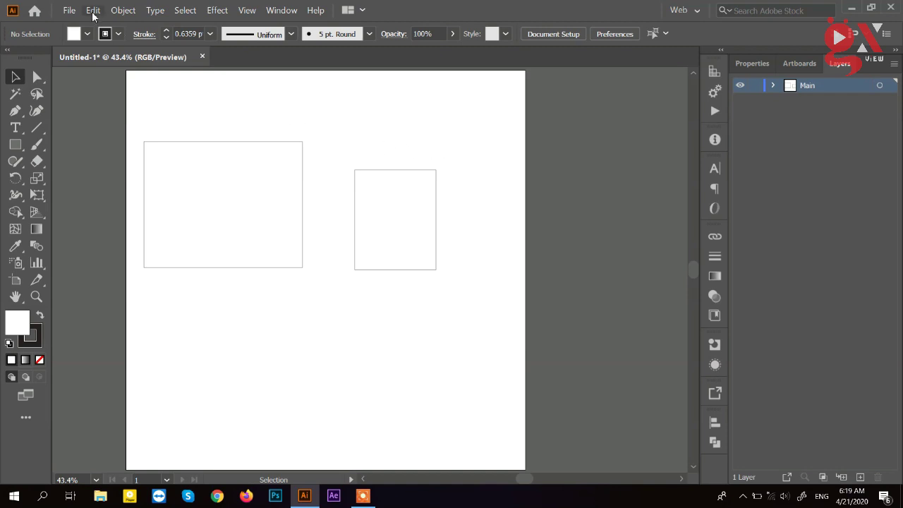
click(98, 13)
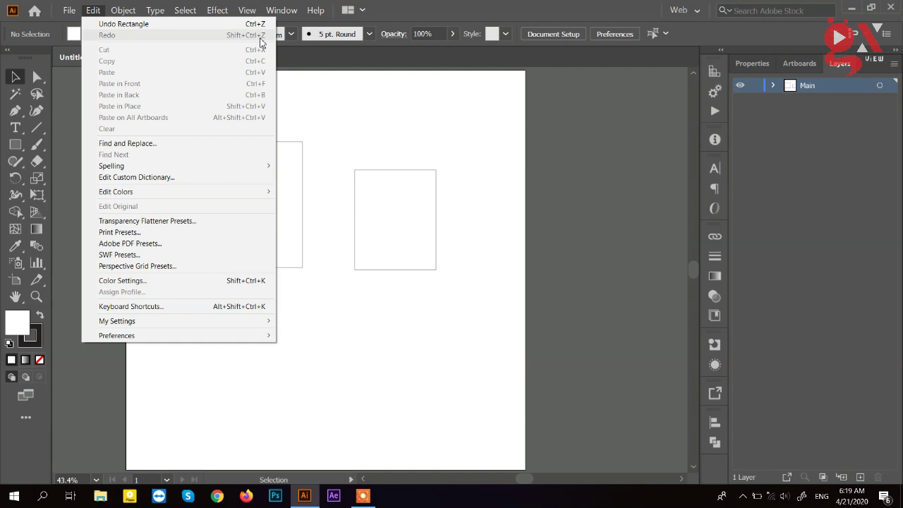
click(391, 99)
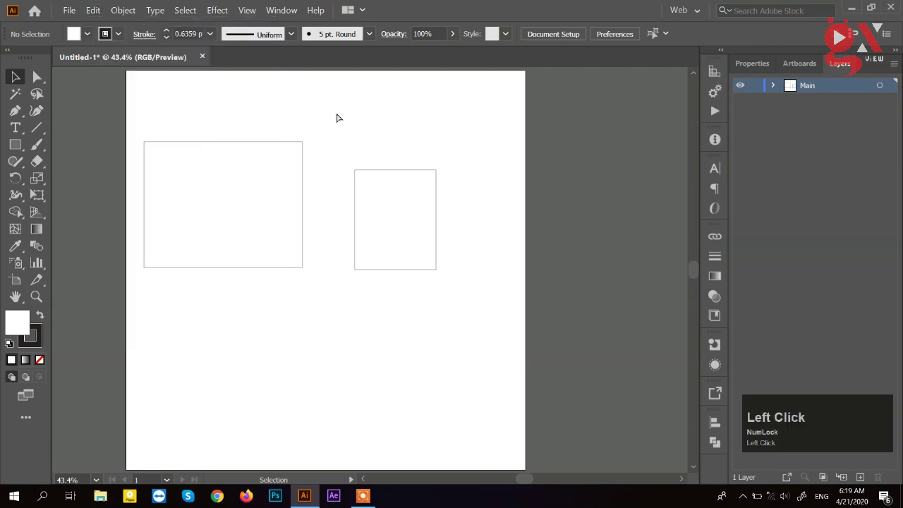
key(ctrl+z)
key(ctrl+z)
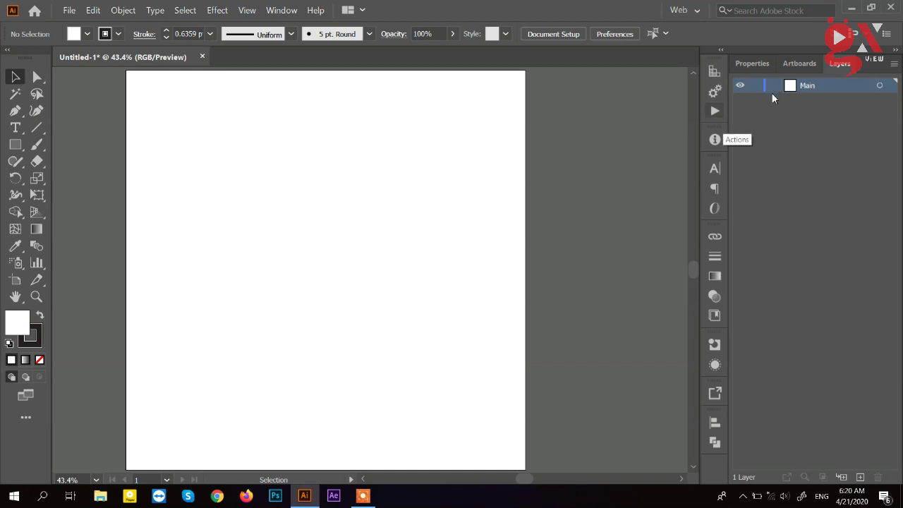
- Draw a large rectangle near the artboard's top left under the Main layer
drag(21, 151, 778, 87)
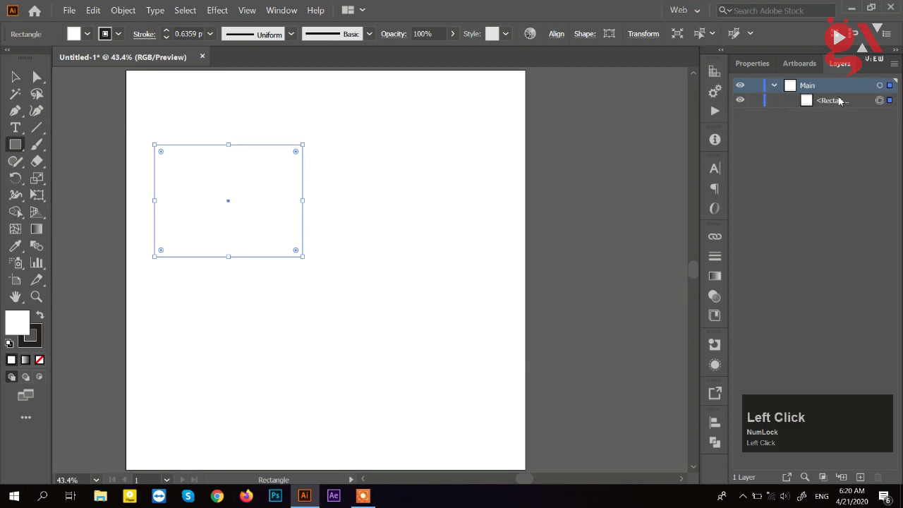
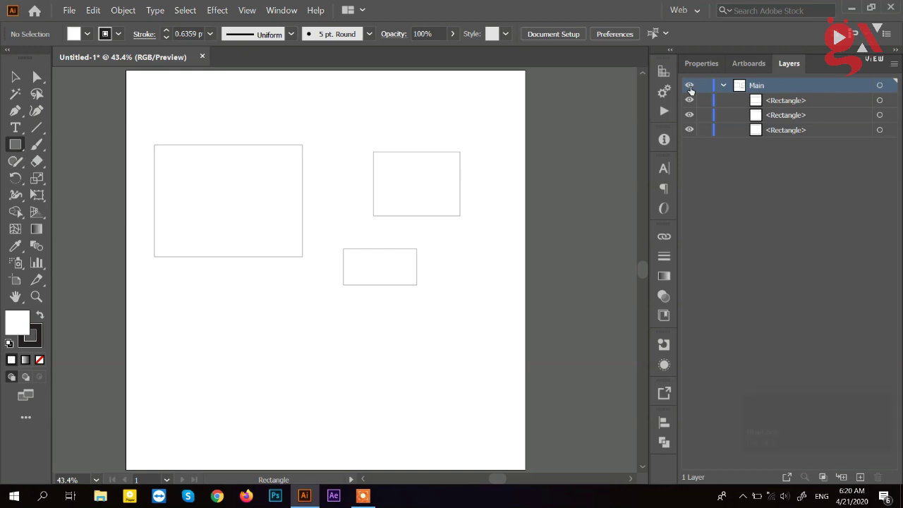
click(784, 105)
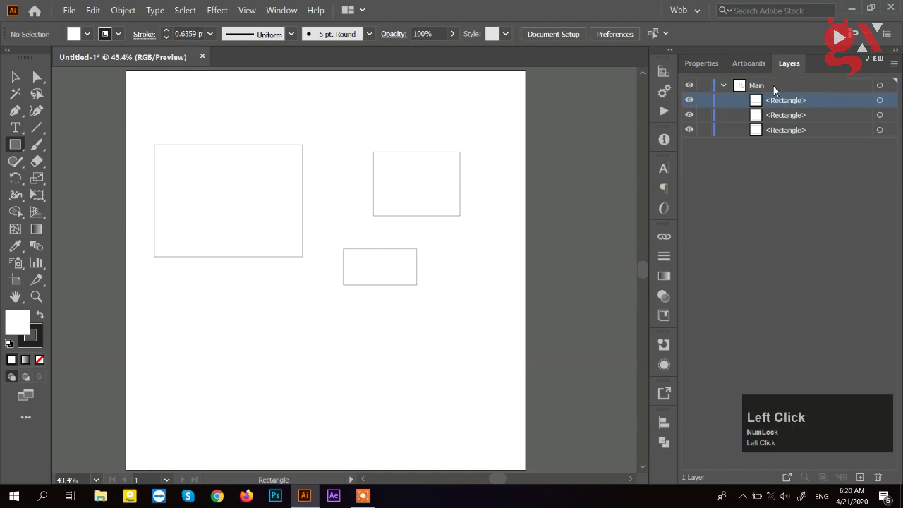
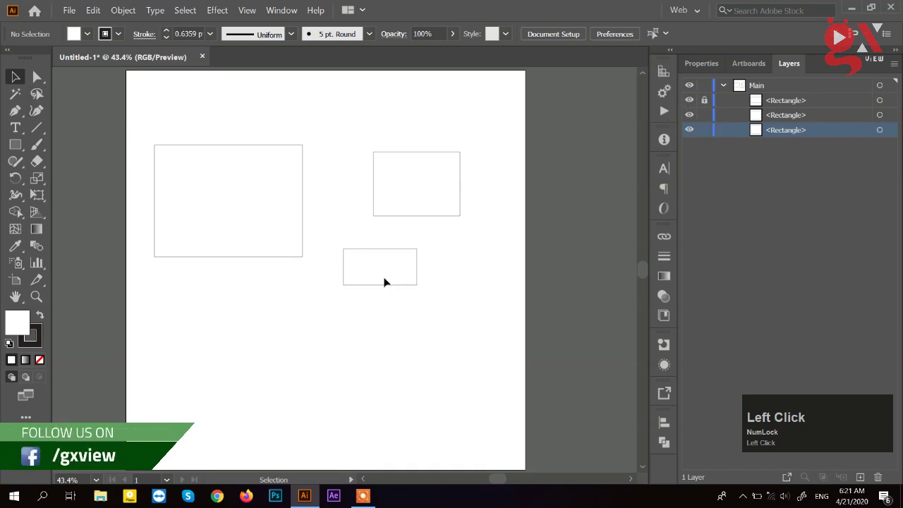
click(409, 284)
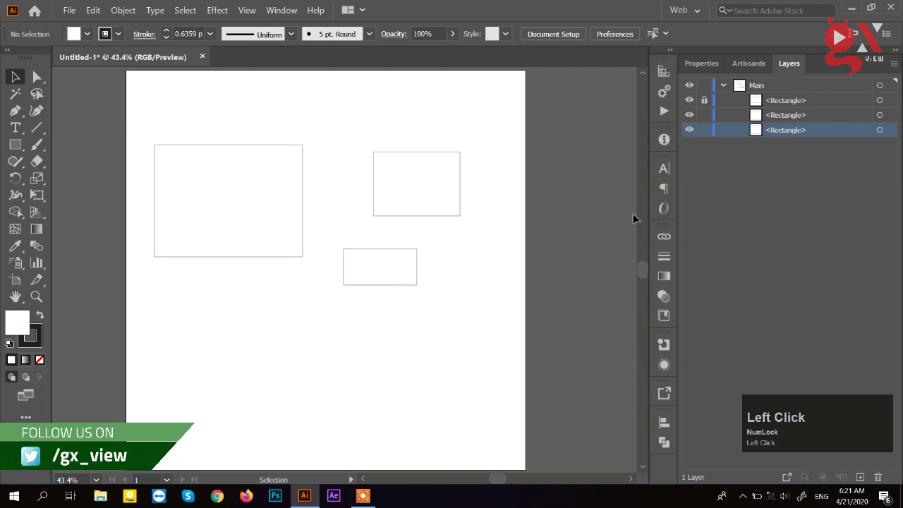
drag(418, 178, 246, 183)
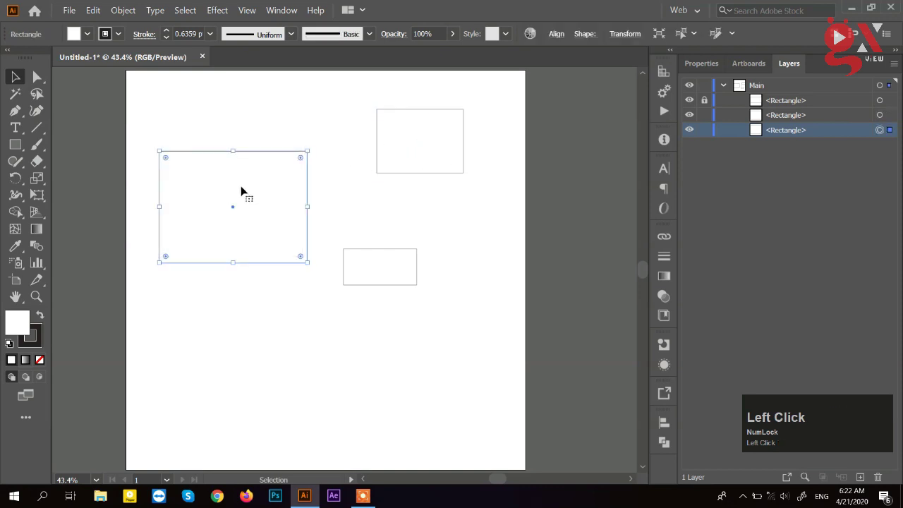
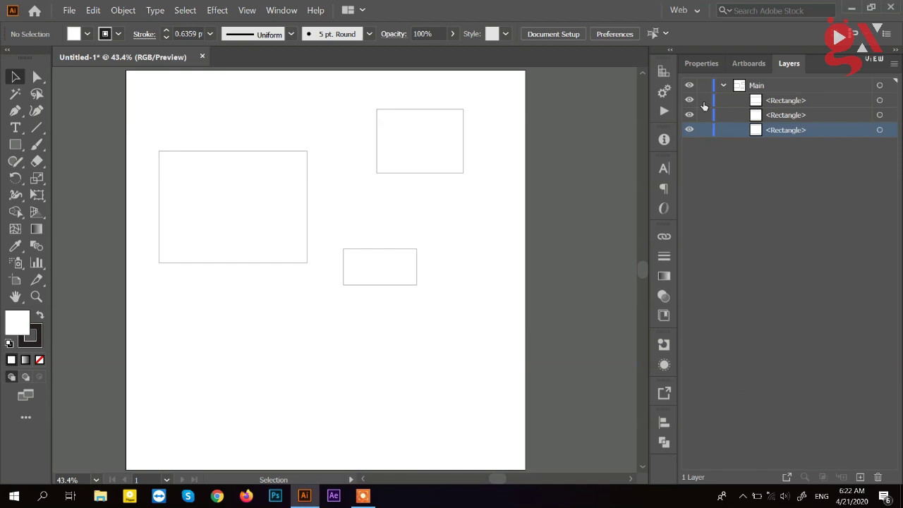
click(781, 91)
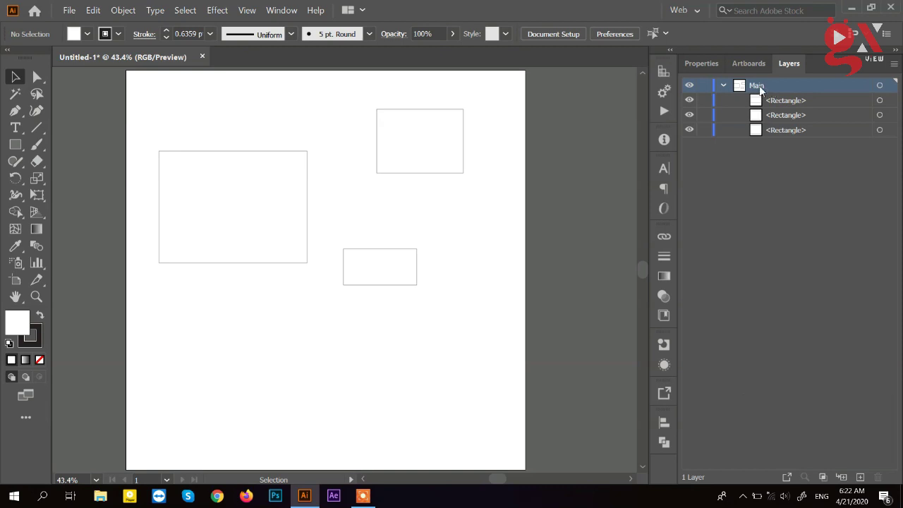
click(791, 105)
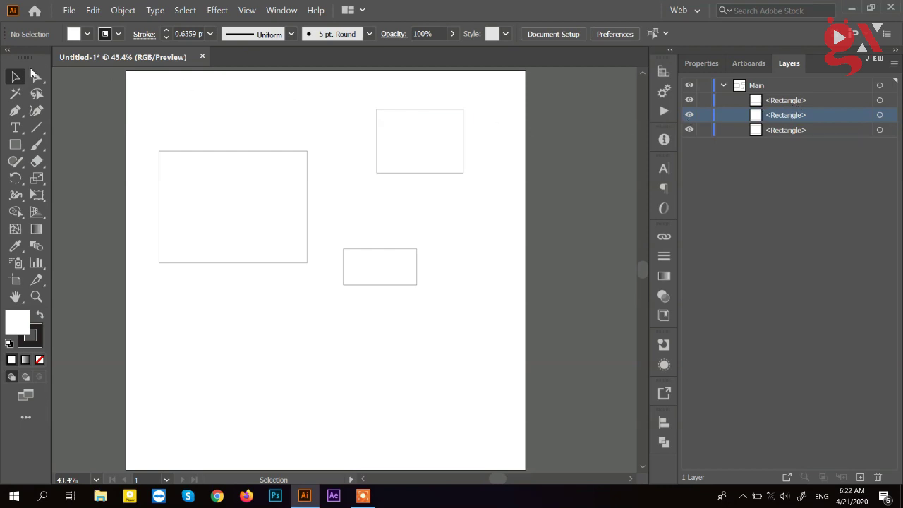
click(231, 177)
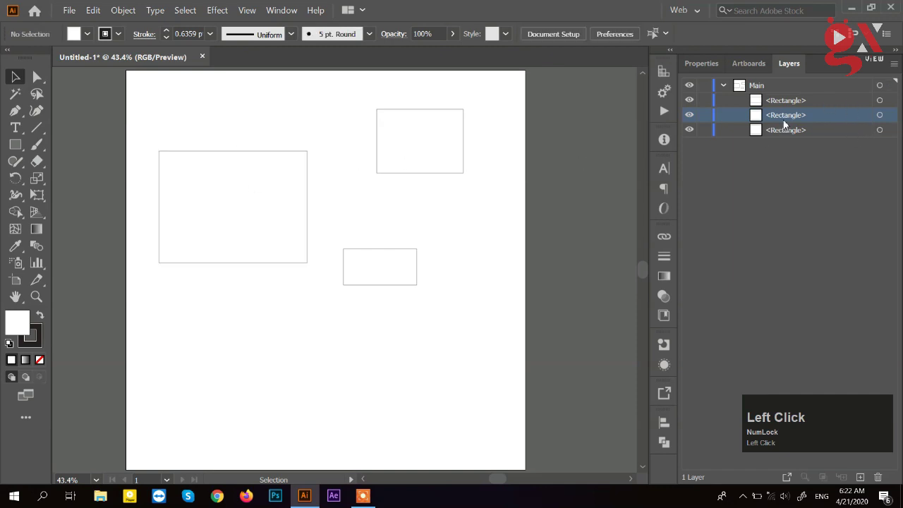
click(784, 105)
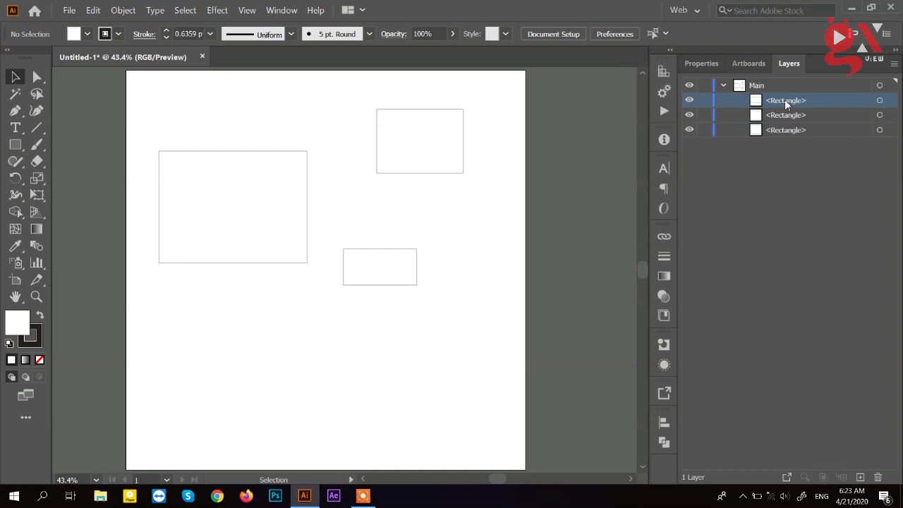
click(808, 103)
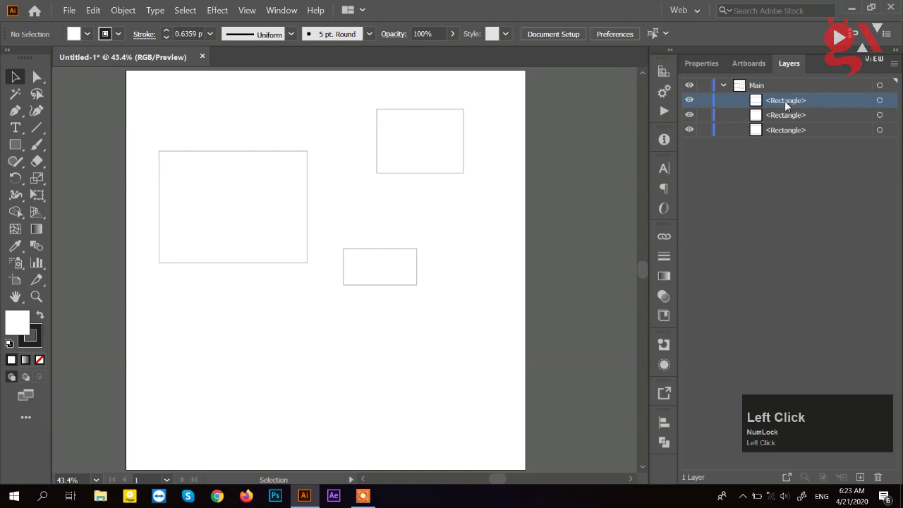
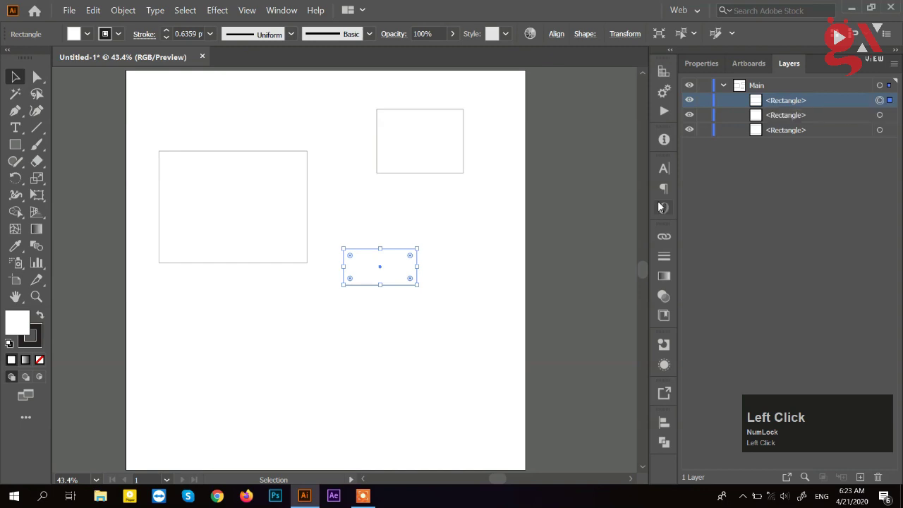
- Select the upper-right rectangle via its Layers panel target circle
click(493, 244)
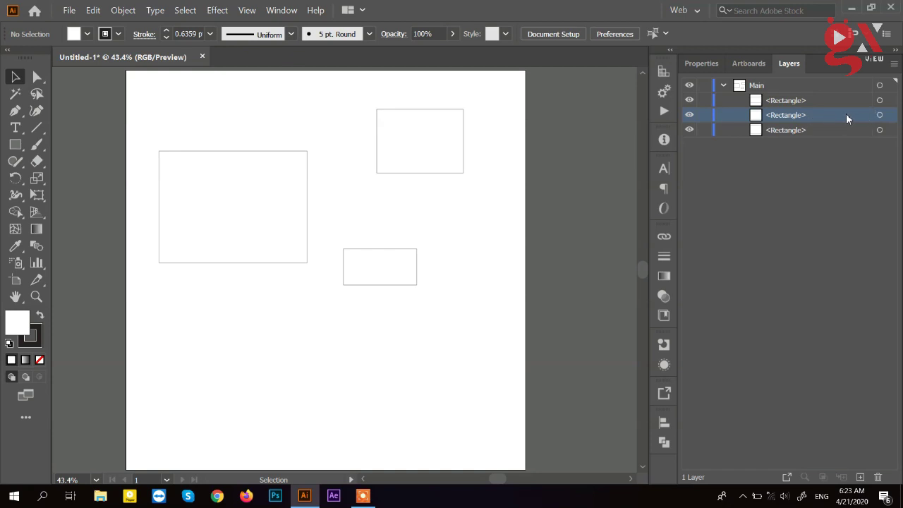
click(836, 118)
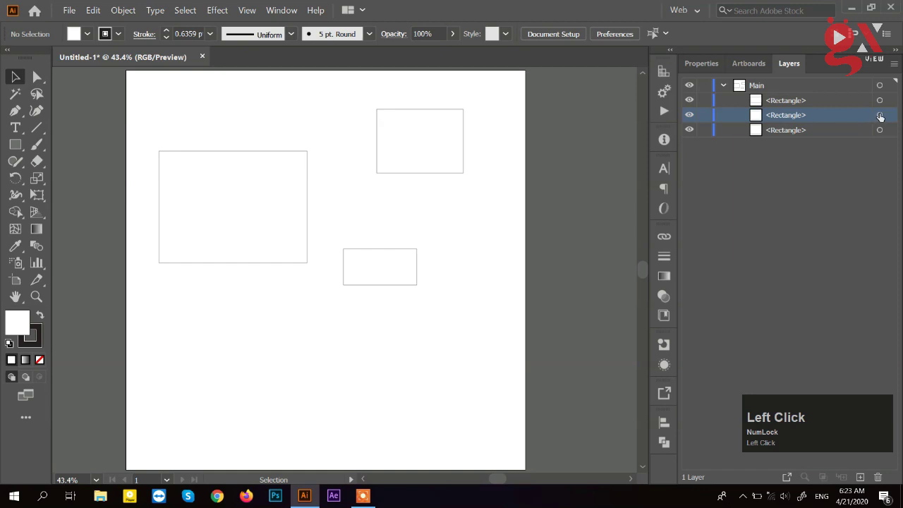
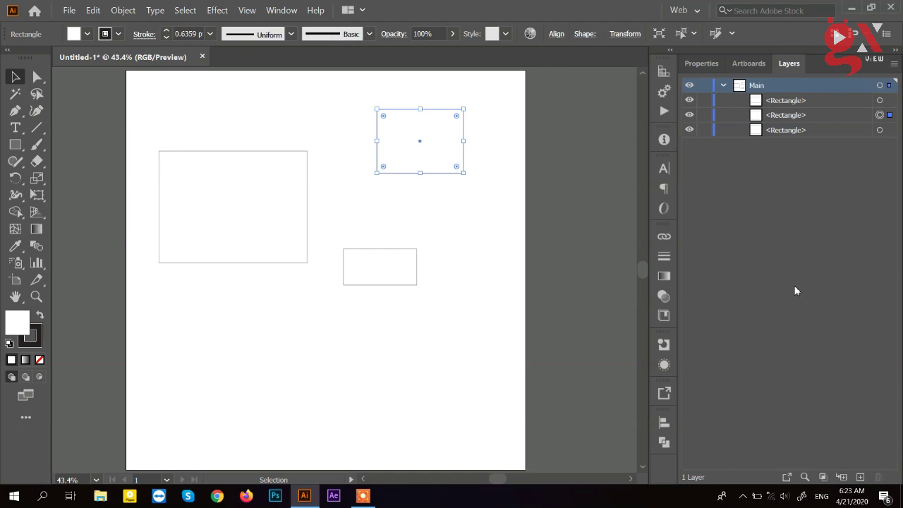
click(767, 91)
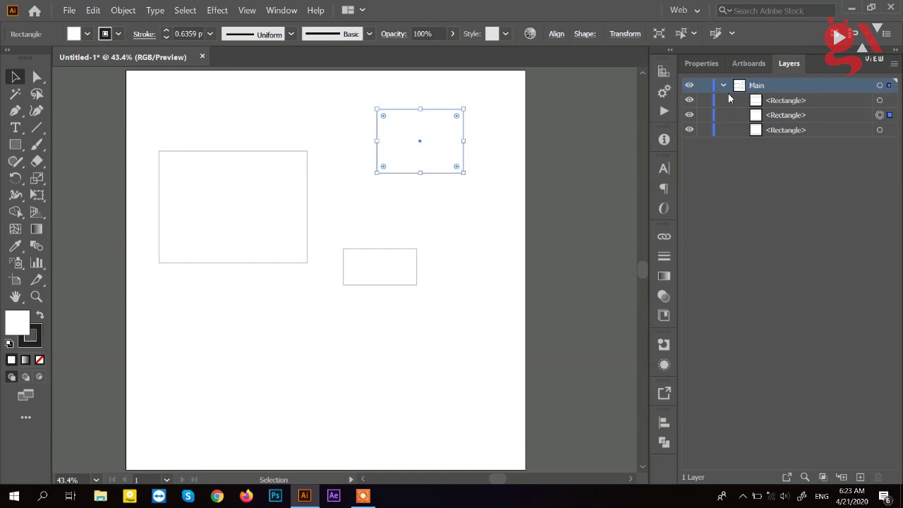
click(731, 90)
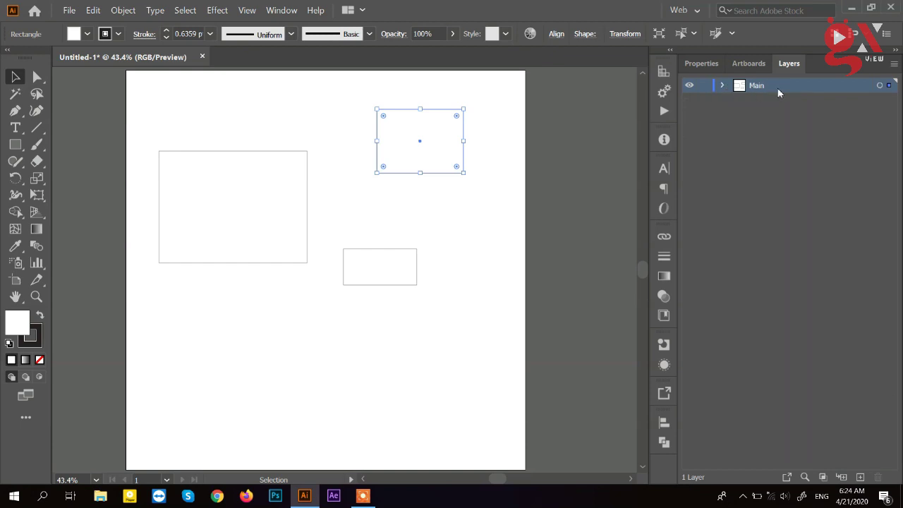
click(726, 87)
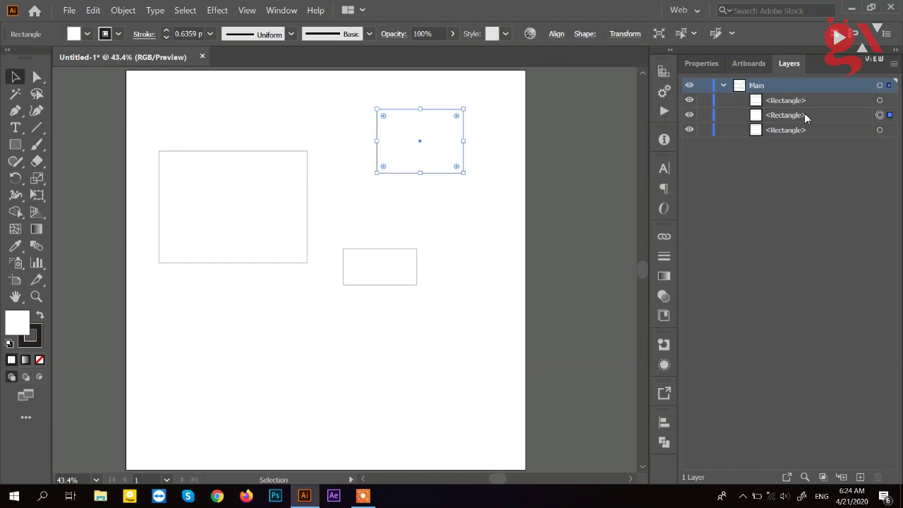
click(808, 90)
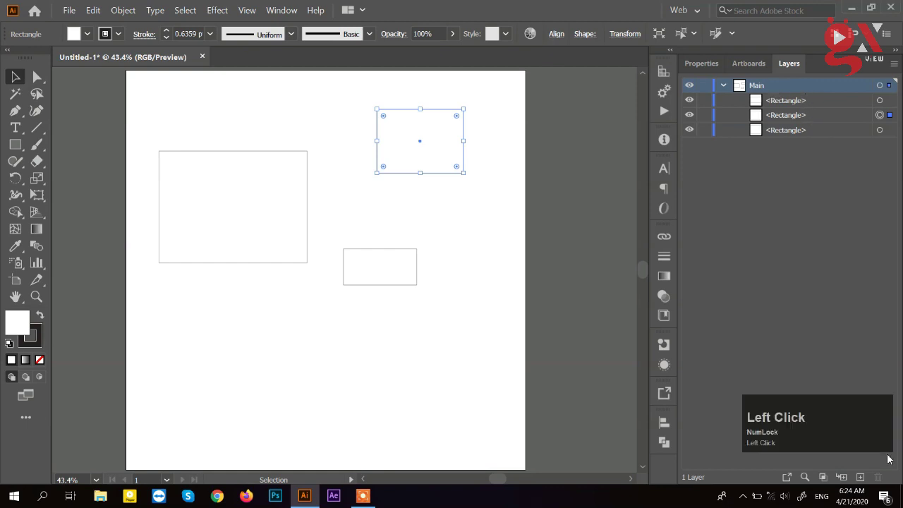
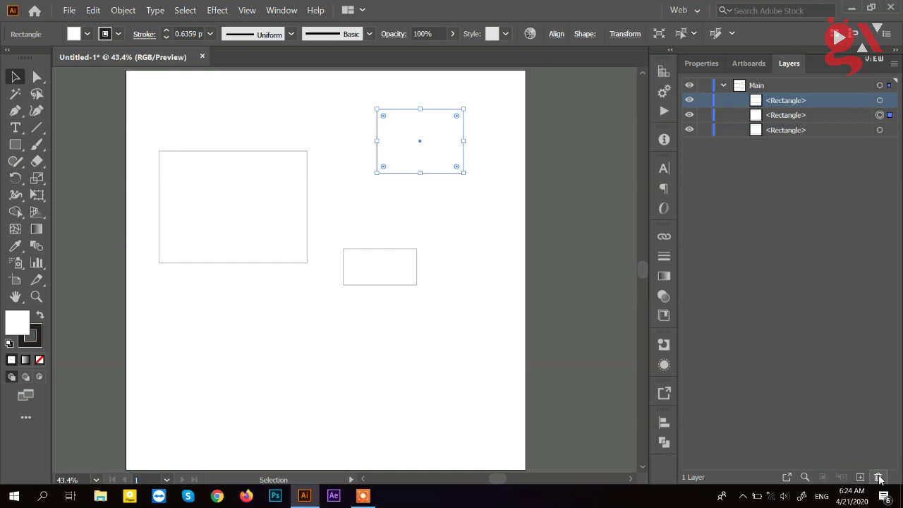
double_click(504, 163)
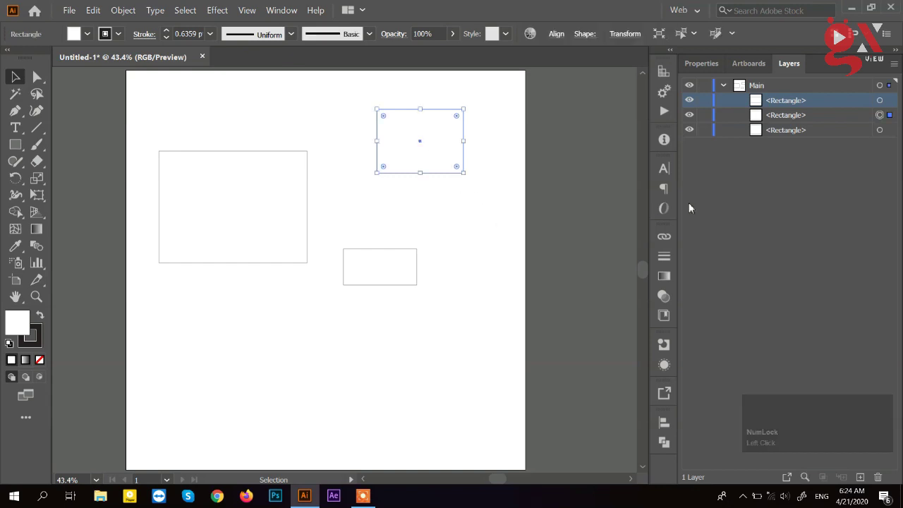
click(815, 121)
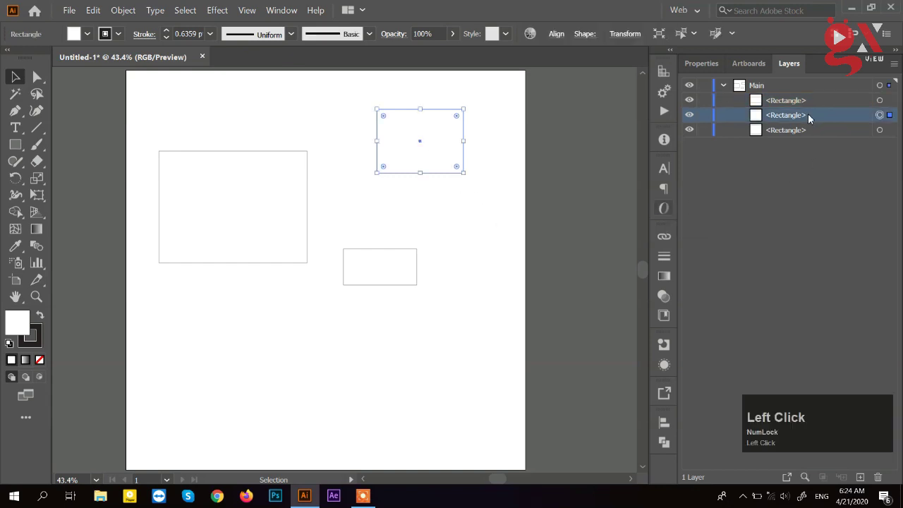
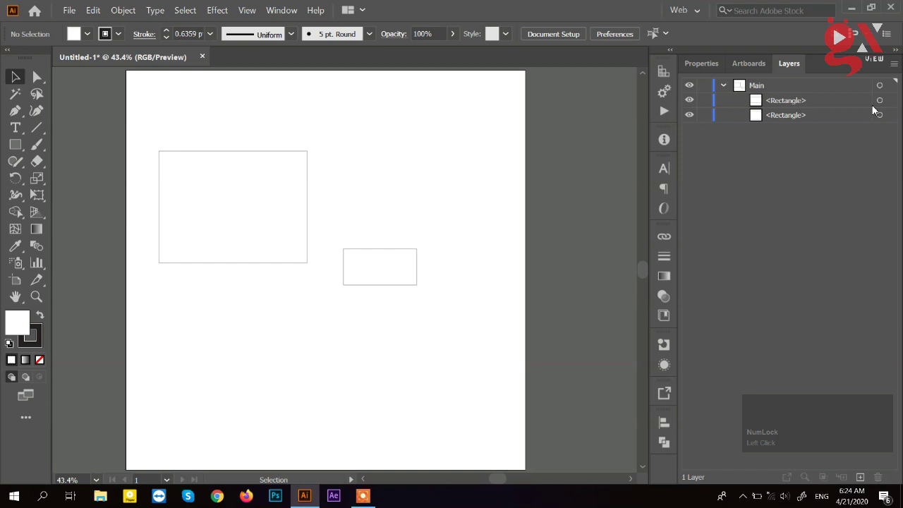
- Select the top remaining rectangle's entry in the Layers panel
click(842, 105)
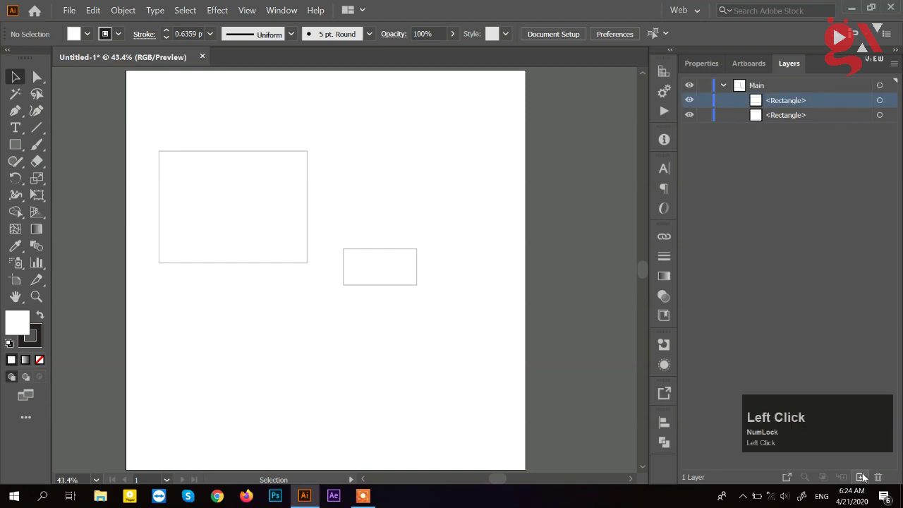
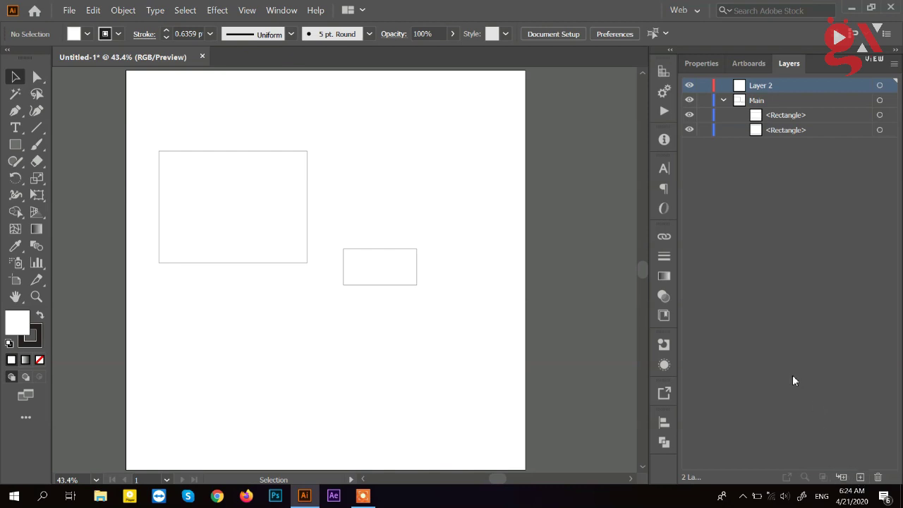
click(769, 101)
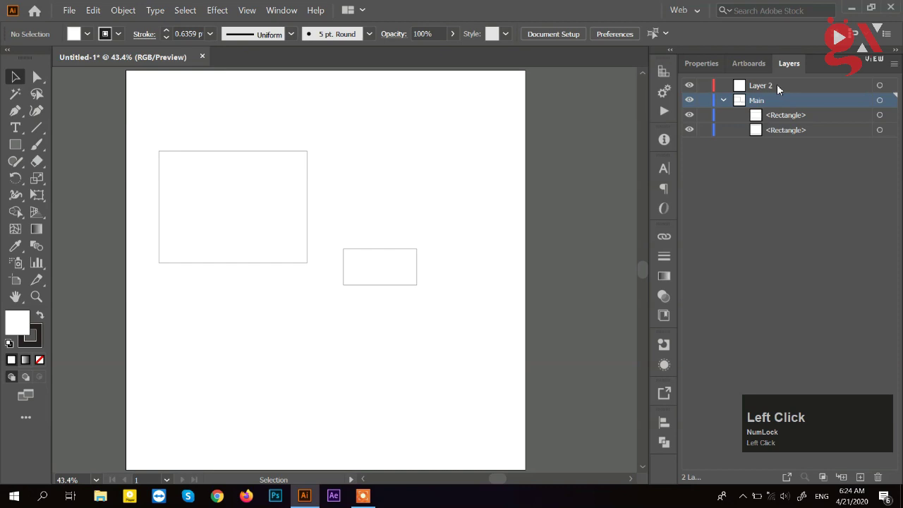
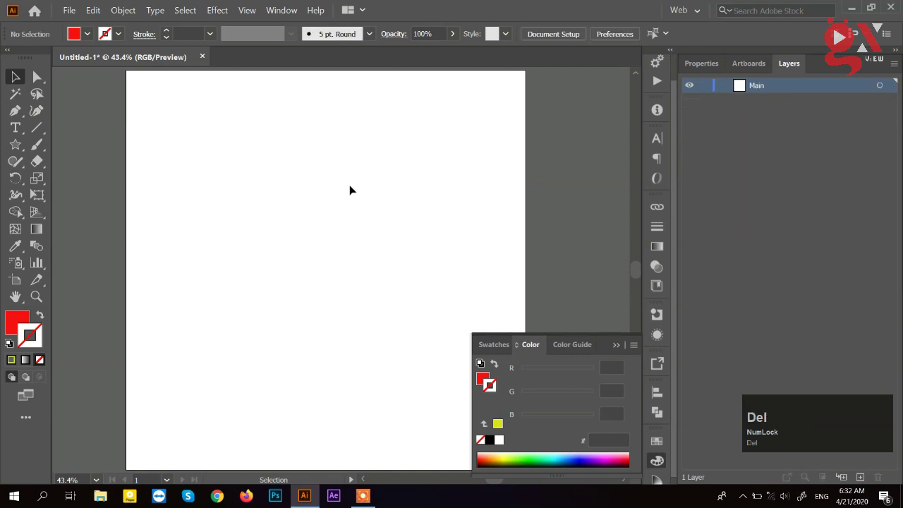
- Reveal the shape tool flyout from the toolbar
drag(14, 151, 52, 146)
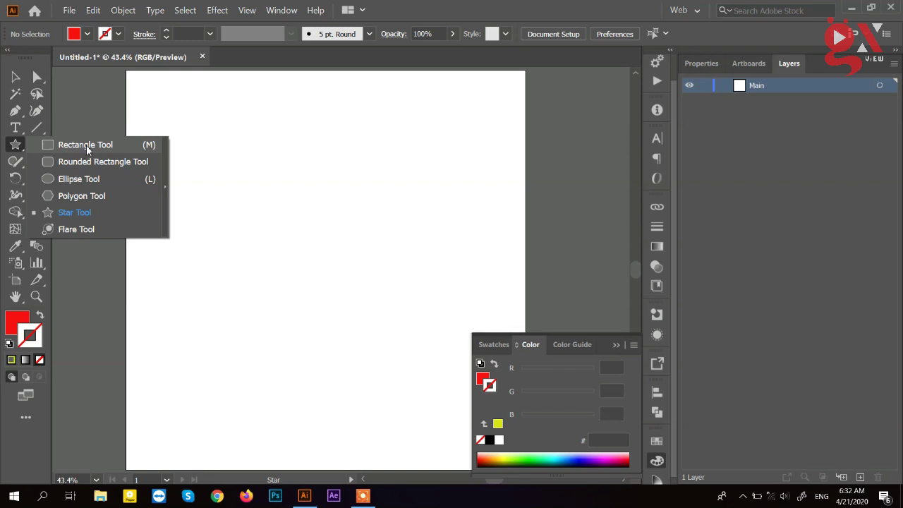
- Switch to the Rectangle tool and reopen the shape tools list
click(90, 150)
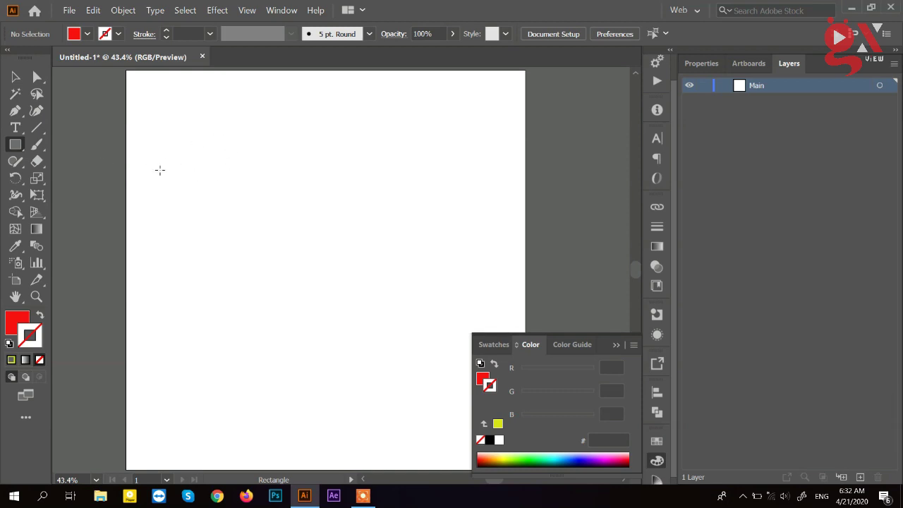
click(16, 151)
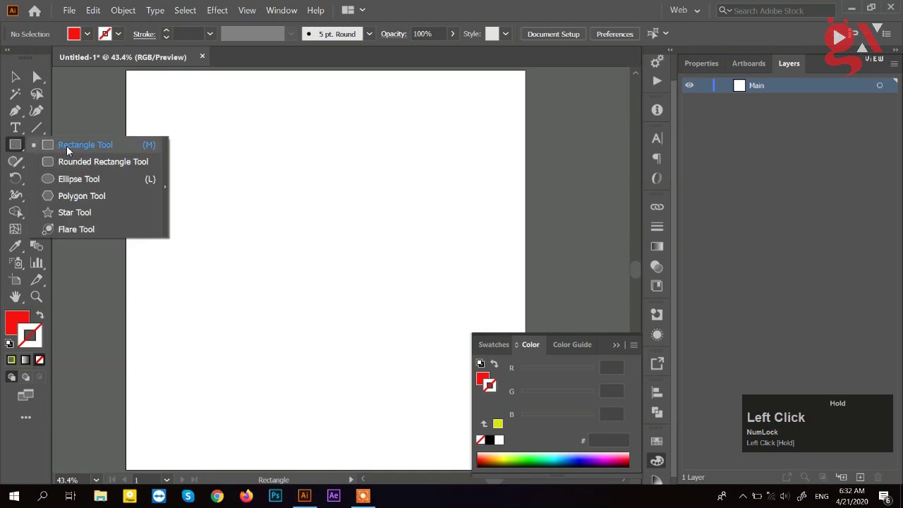
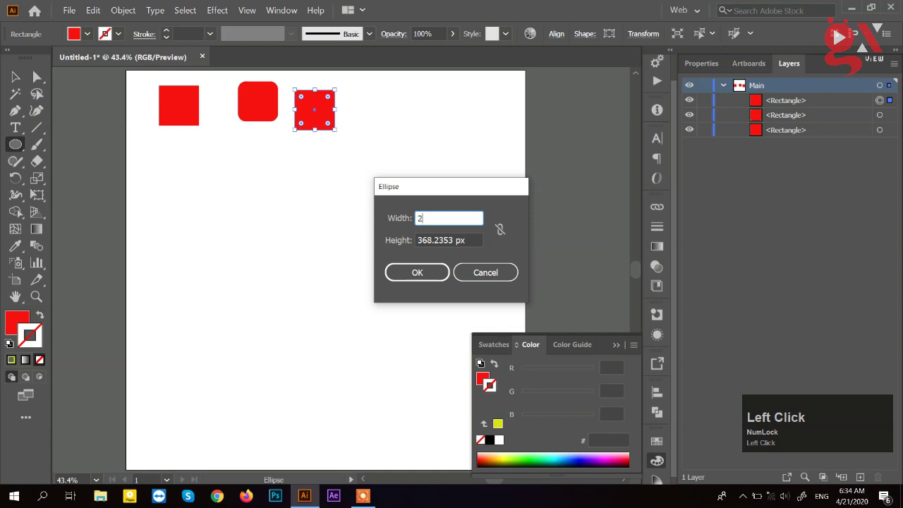
- Edit the ellipse width value in the Ellipse dialog
key(BackSpace)
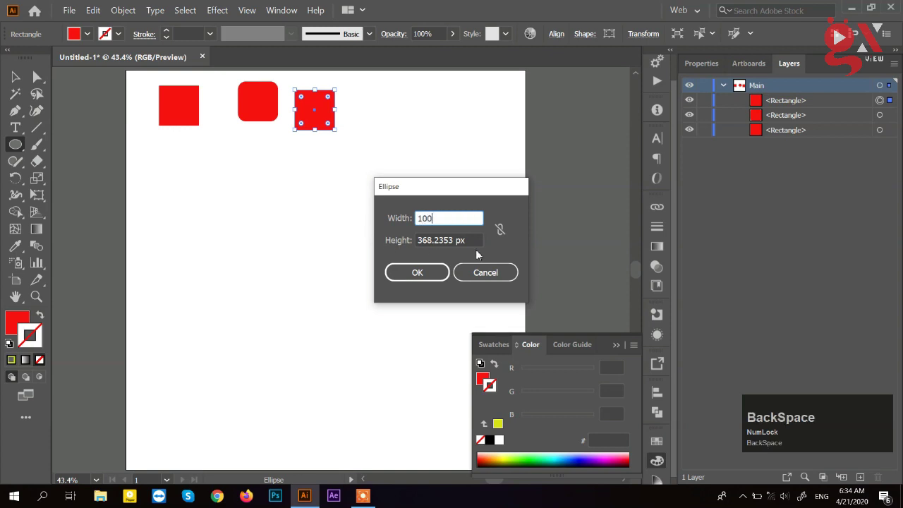
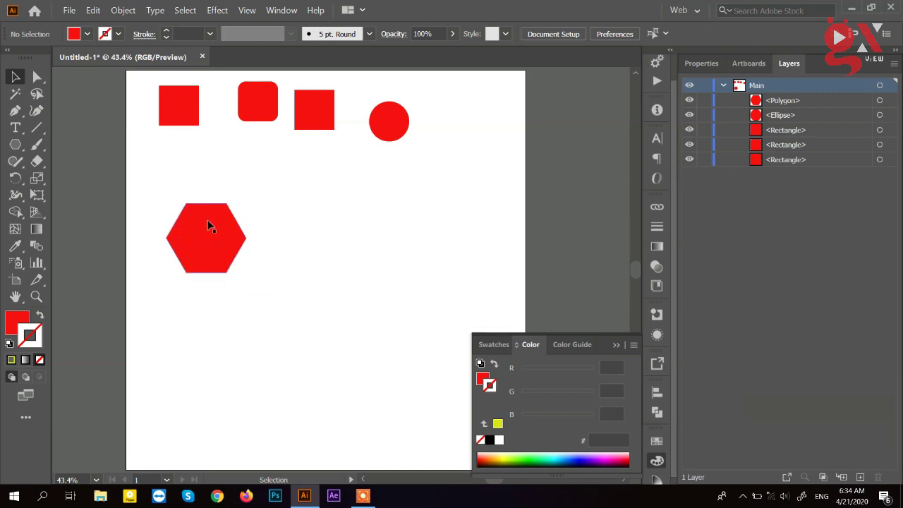
- Move the hexagon under the squares and create the many-sided polygon, keeping the Polygon tool
drag(224, 208, 24, 147)
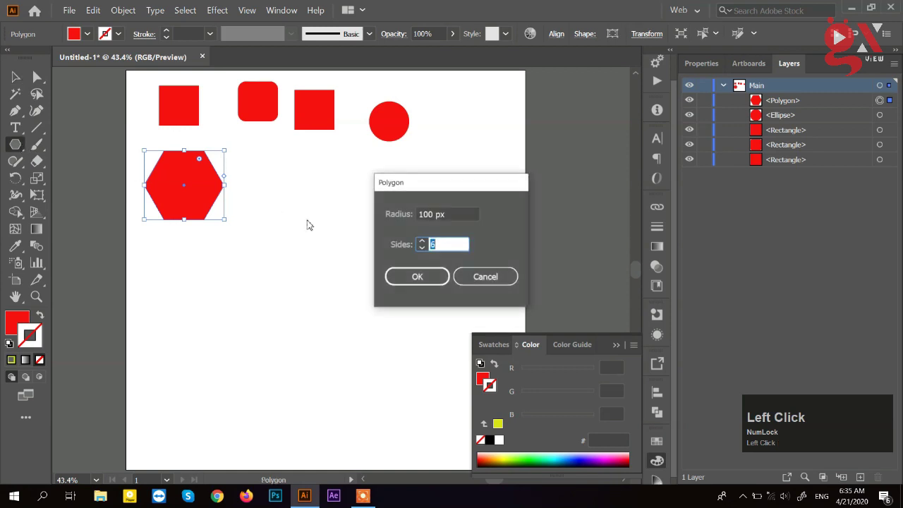
click(432, 285)
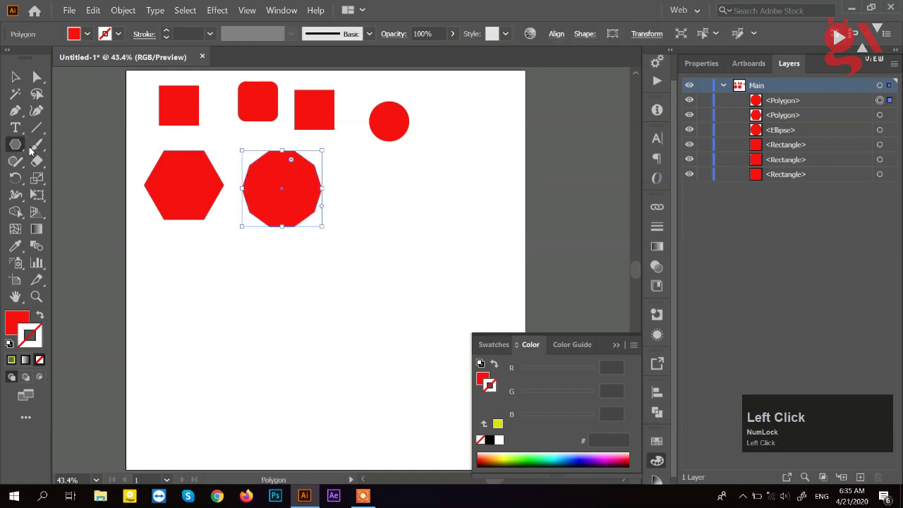
right_click(25, 149)
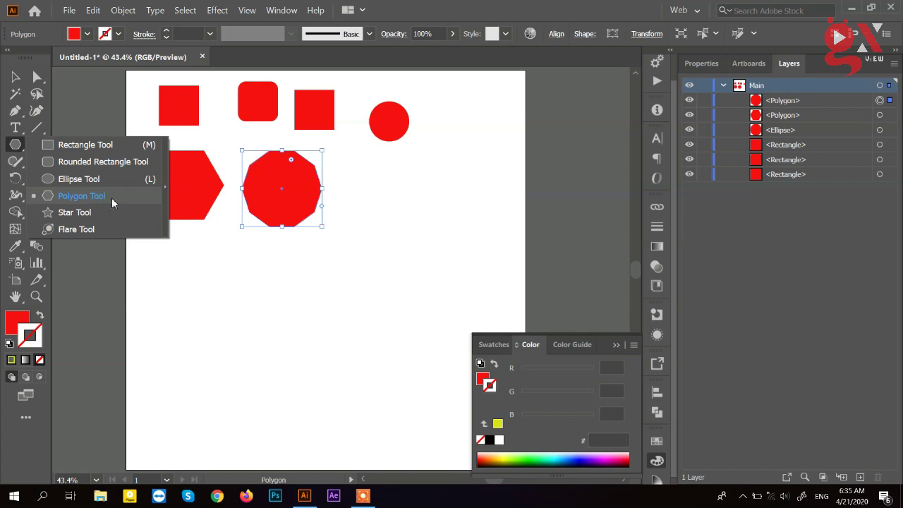
click(120, 199)
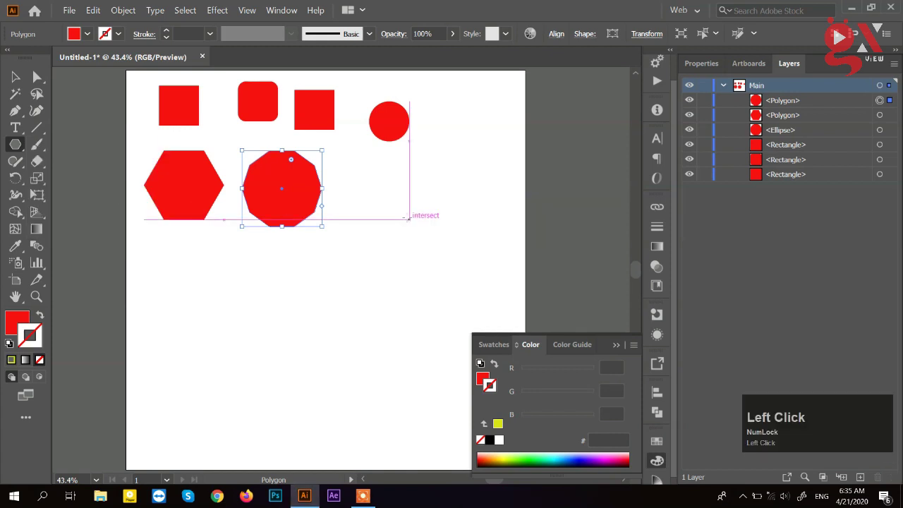
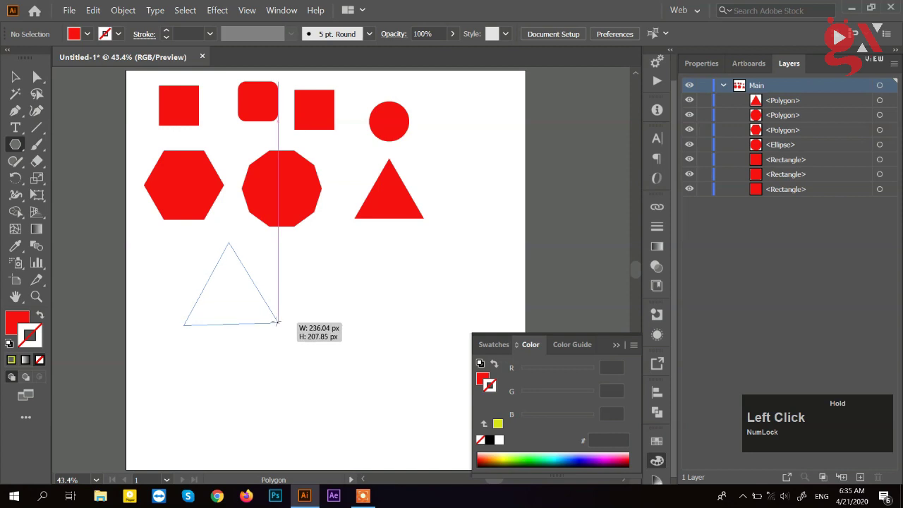
- Adjust polygon sides with arrow keys while drawing the triangles, then pick the Selection tool
key(Up)
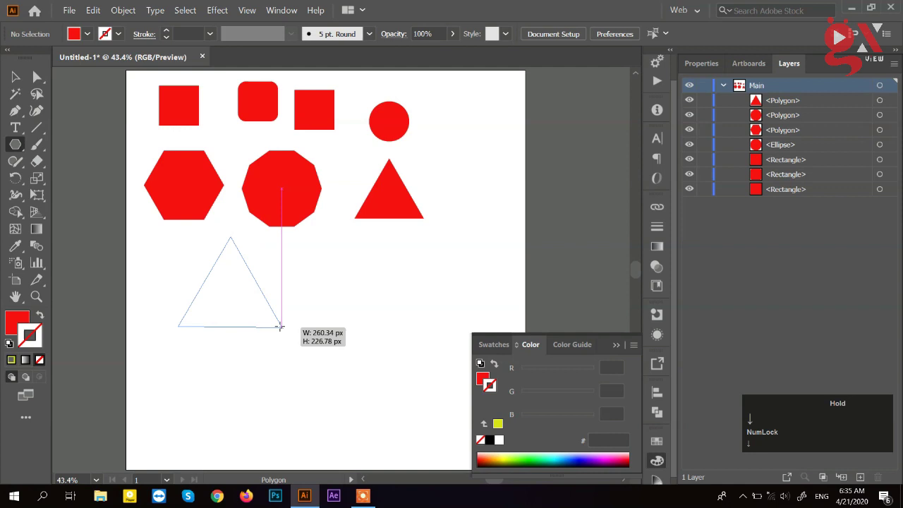
key(Down)
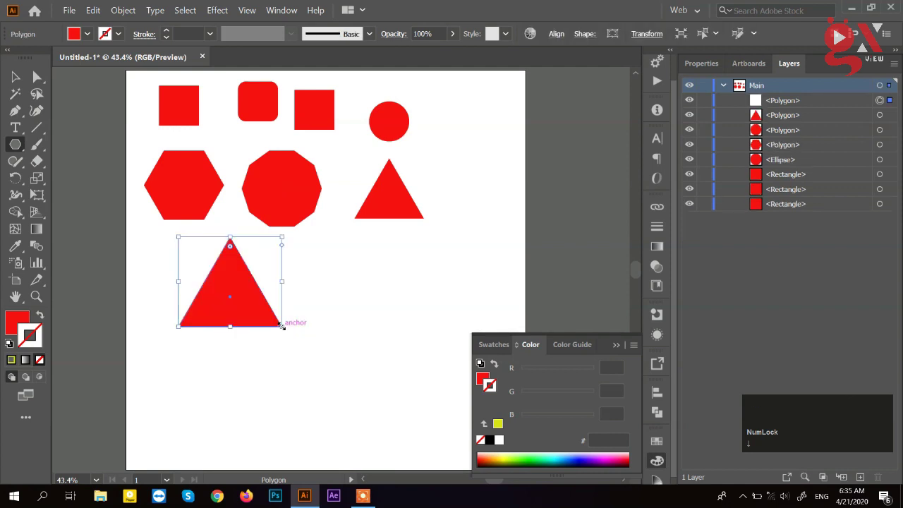
click(20, 78)
- Switch from the shape tool group to the Star Tool
right_click(17, 144)
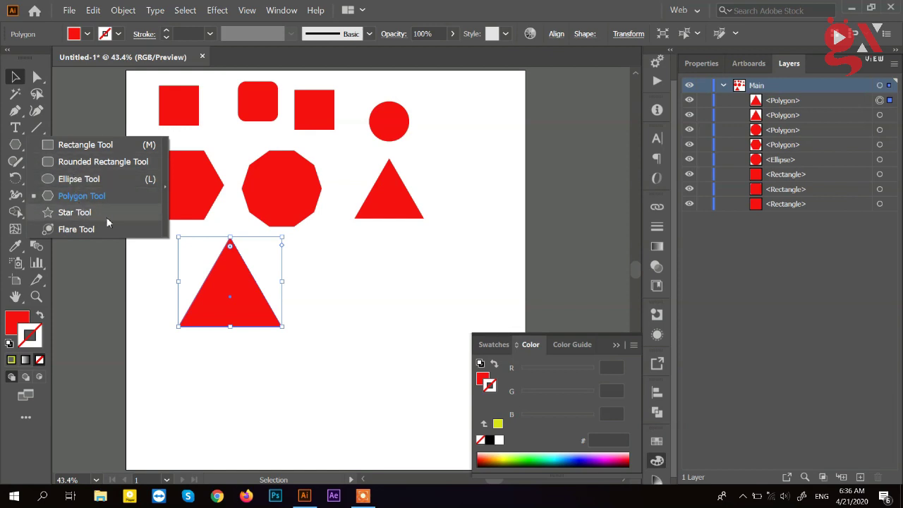
click(111, 220)
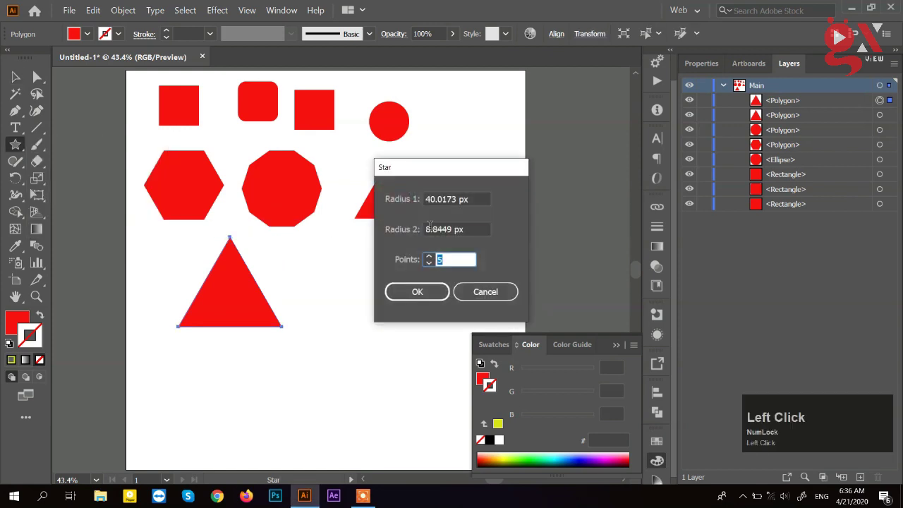
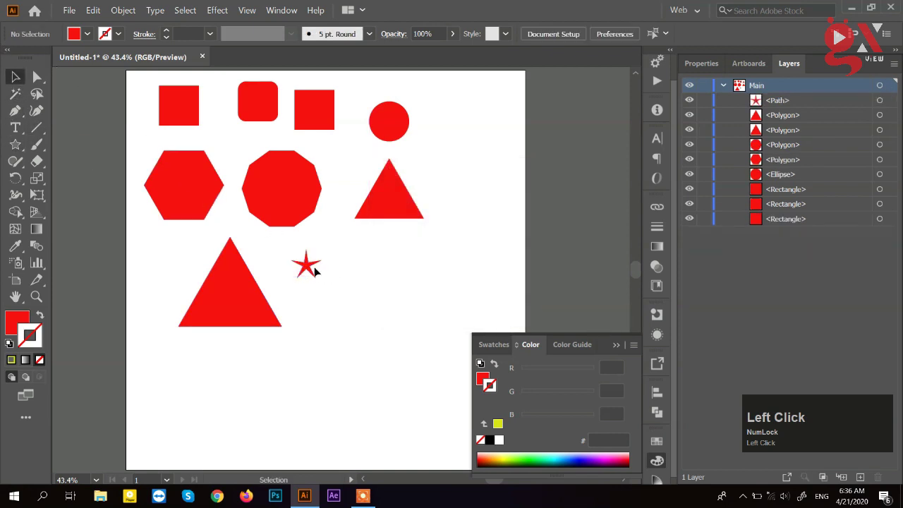
- Fit the whole artboard in view around the star and triangle
scroll(up, 3)
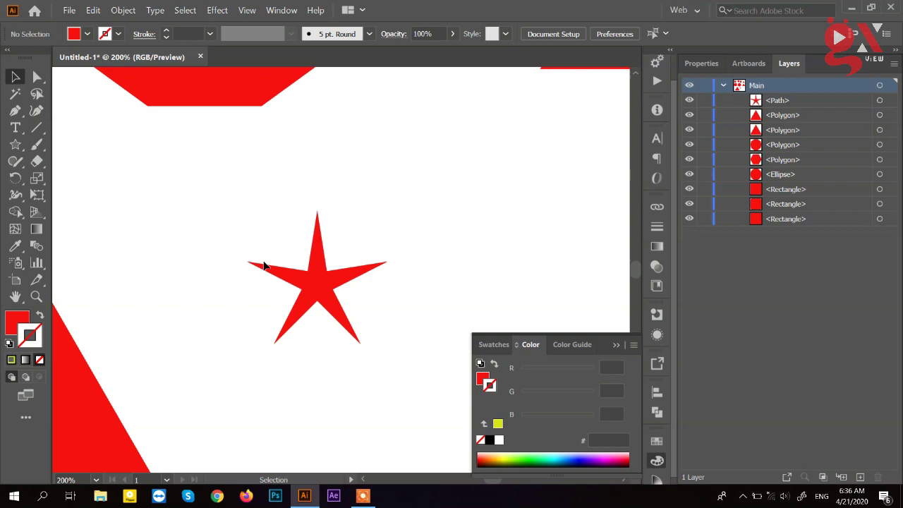
key(alt+Num_Lock)
scroll(up, 3)
scroll(down, 3)
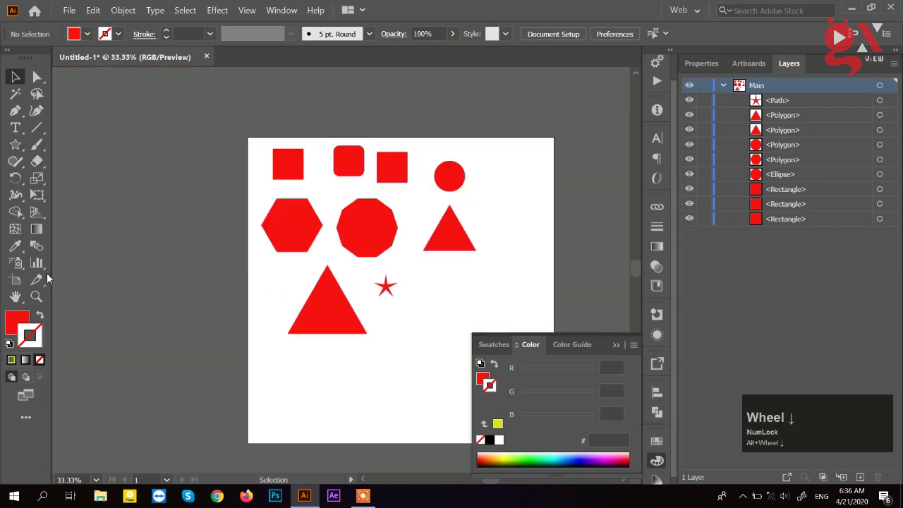
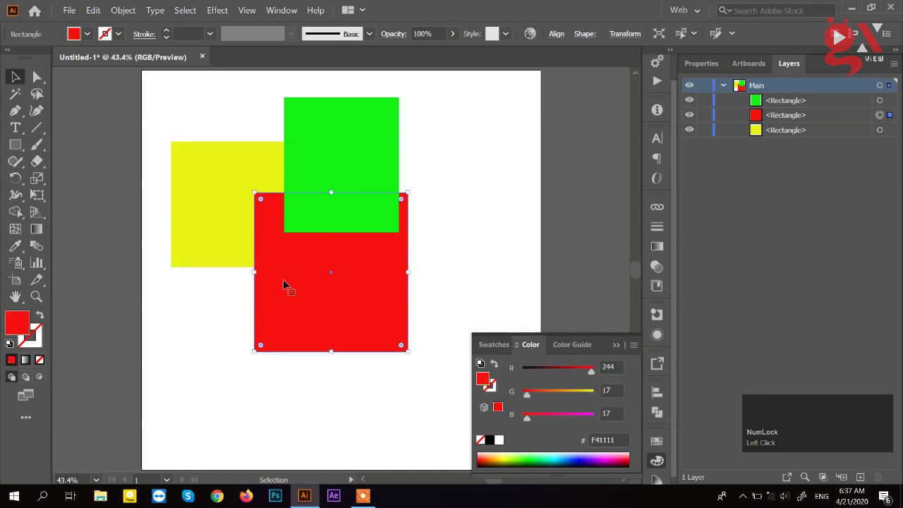
click(448, 157)
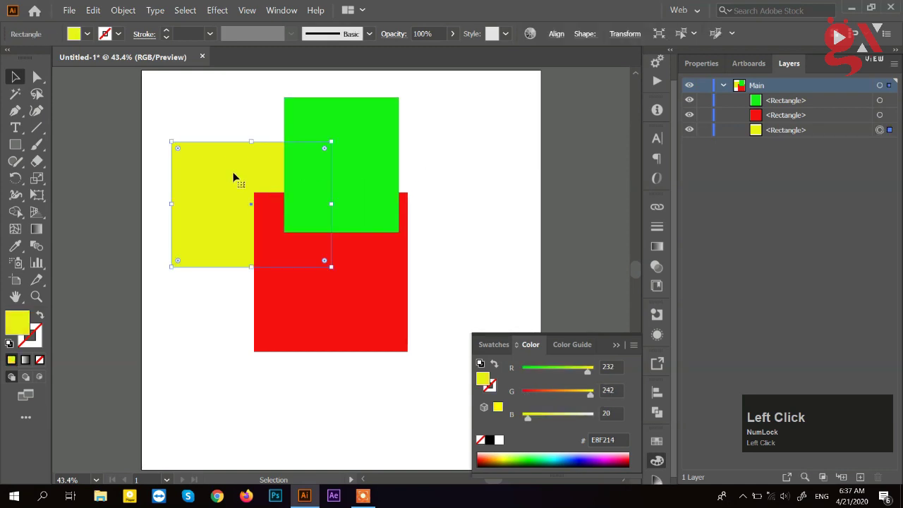
click(294, 273)
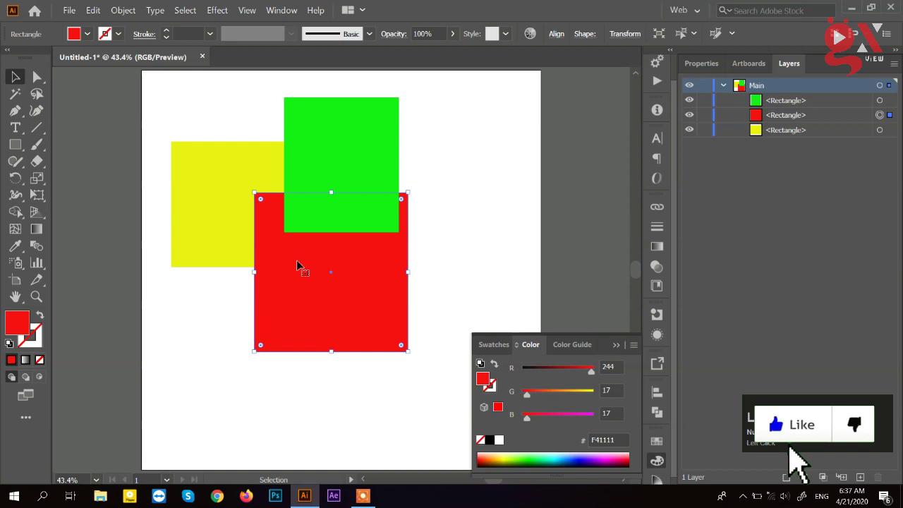
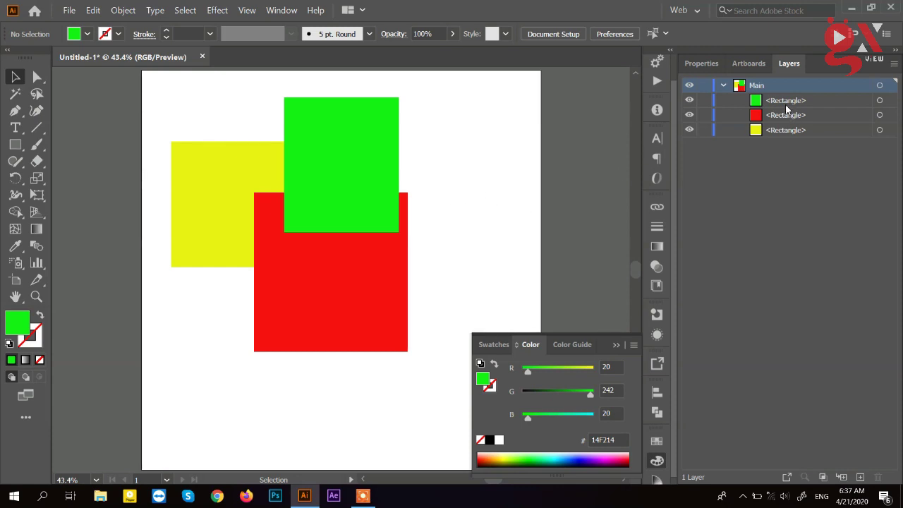
- Confirm the Green layer name and select the green square on the artboard
click(788, 108)
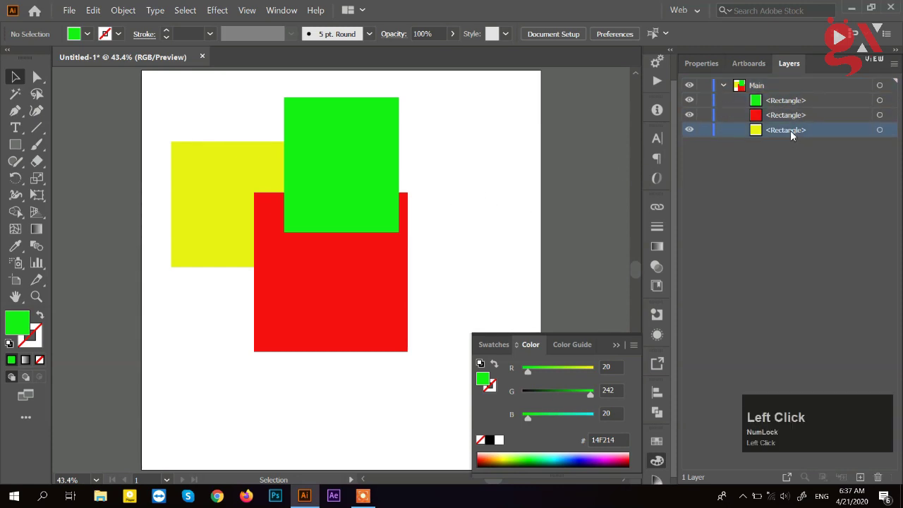
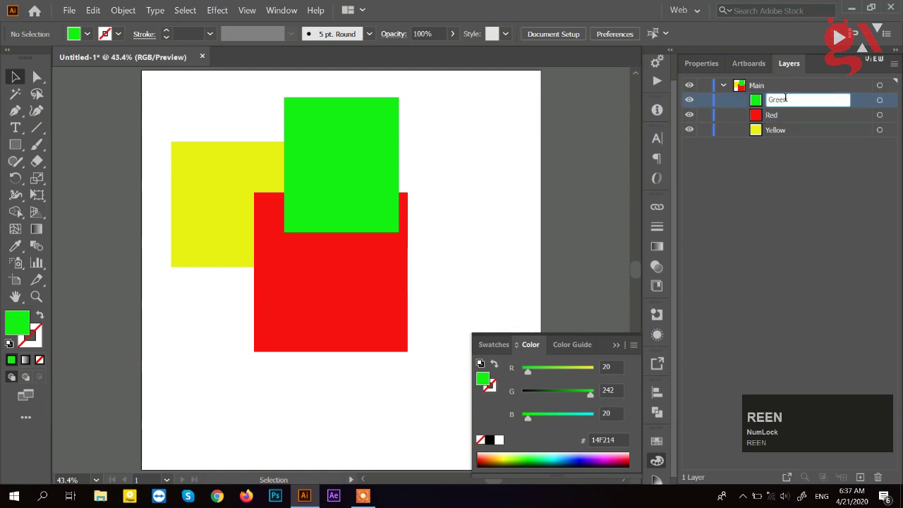
key(Return)
click(361, 171)
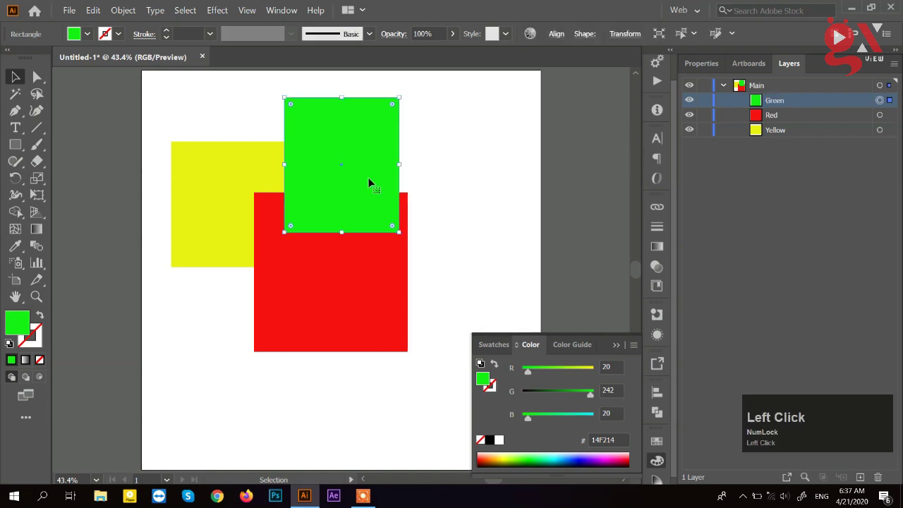
- Drag Red above Green and Yellow to the top of the Main layer
drag(373, 161, 767, 148)
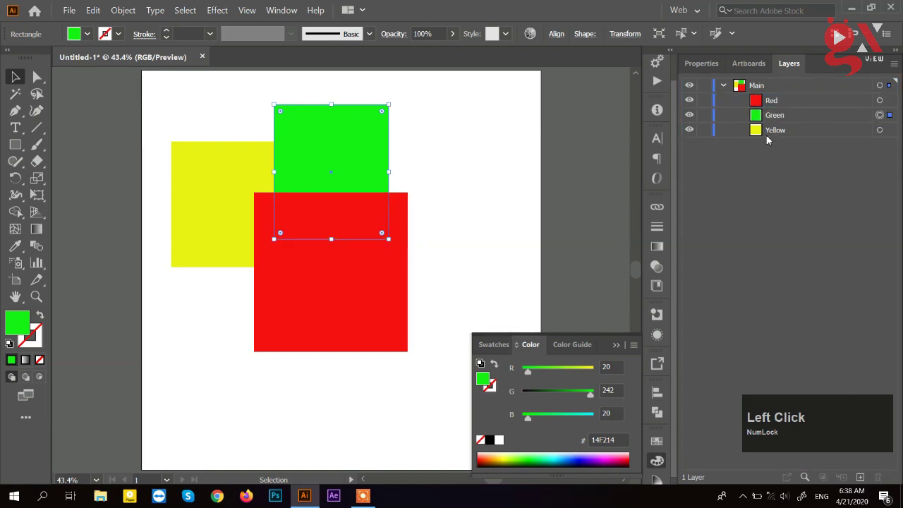
click(812, 120)
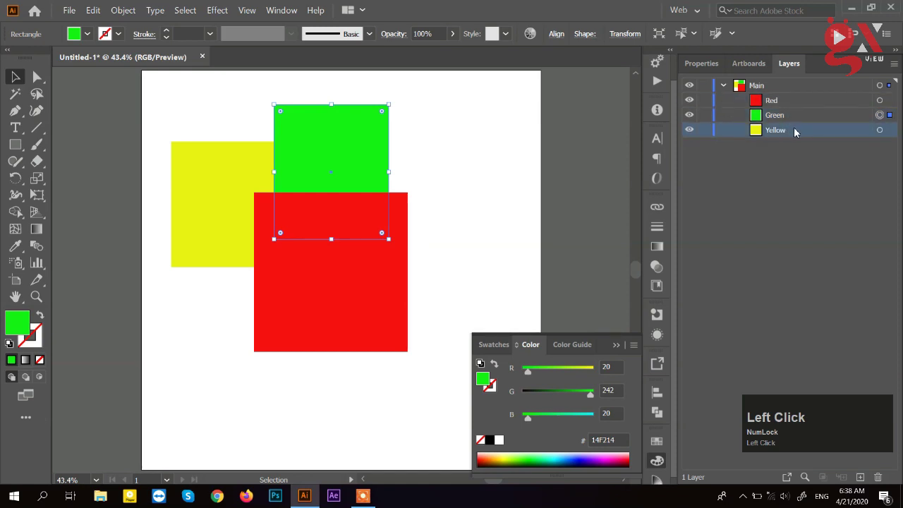
drag(799, 133, 804, 116)
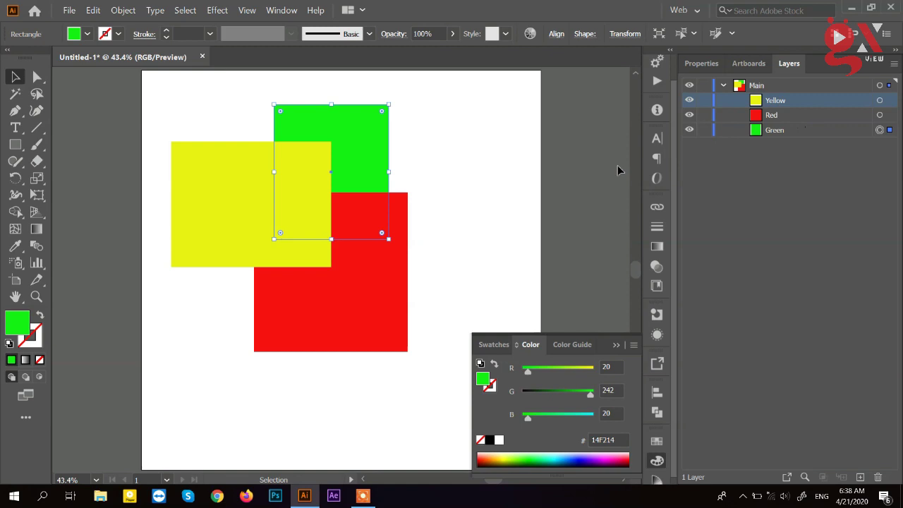
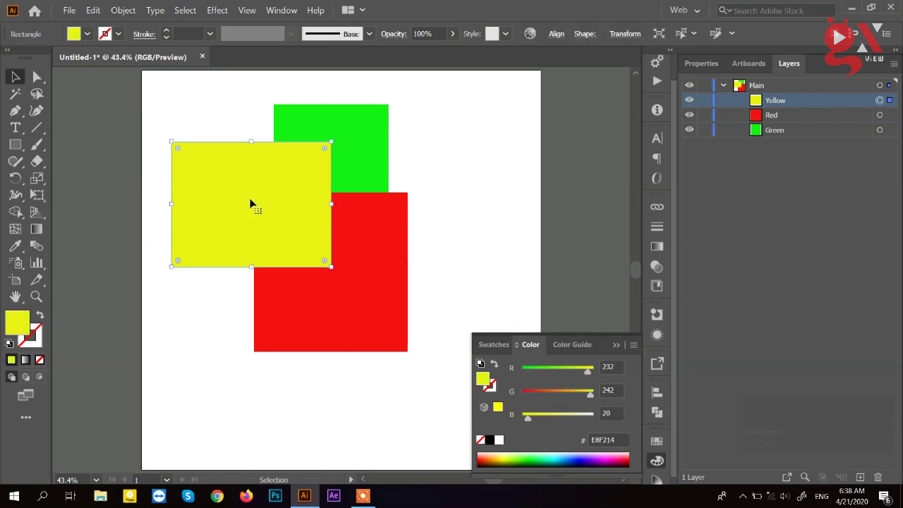
- Bring the green square to front via Arrange, then undo to compare the stacking
right_click(231, 199)
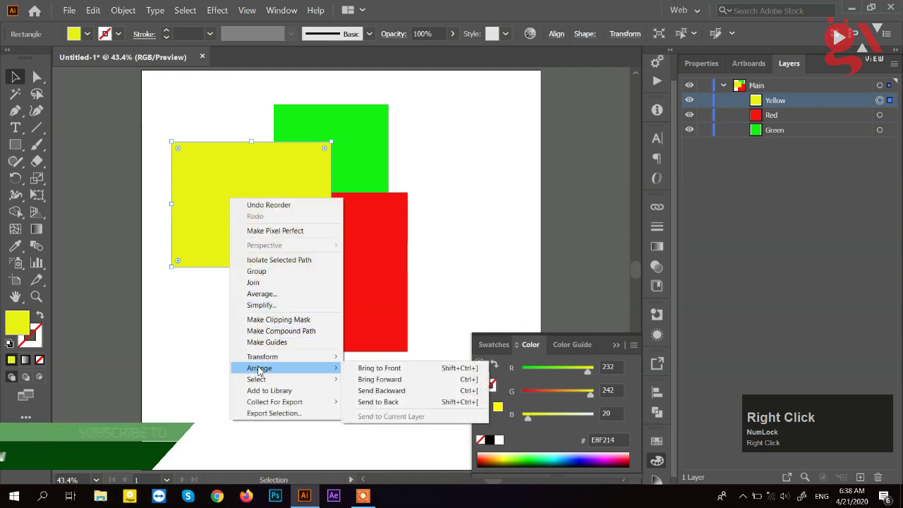
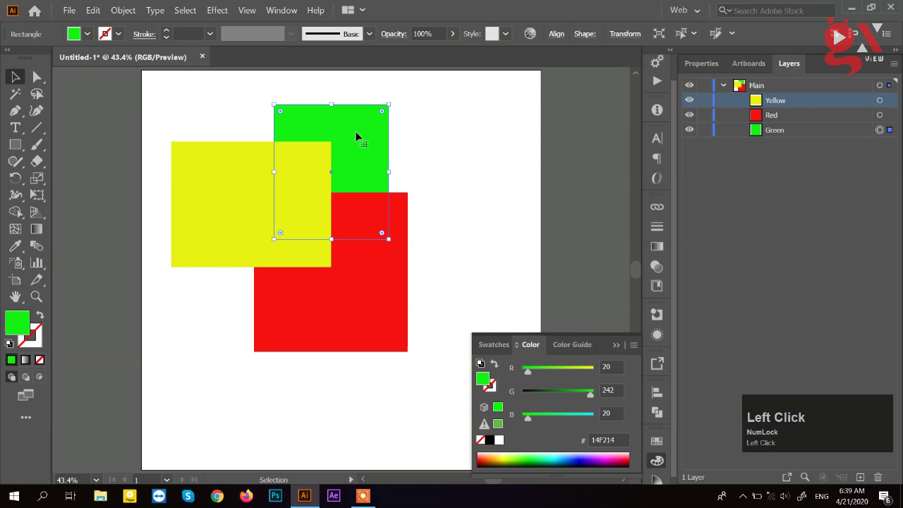
right_click(361, 136)
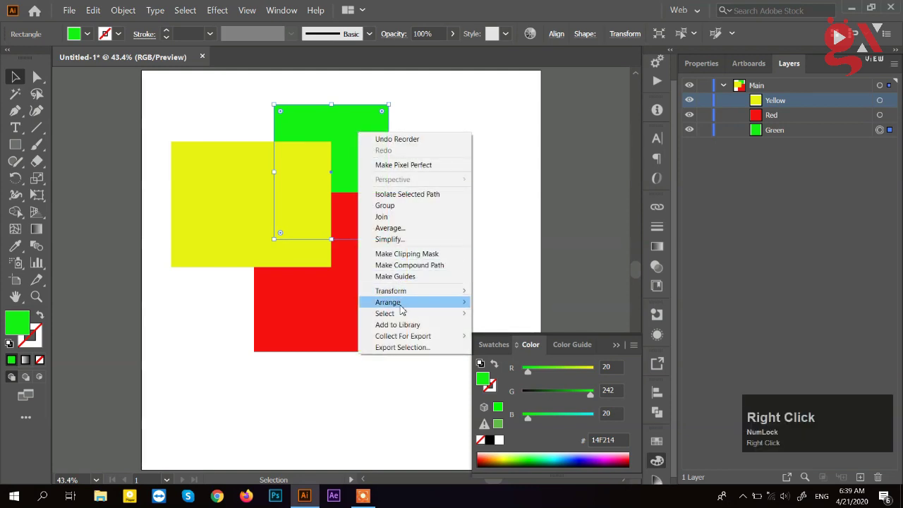
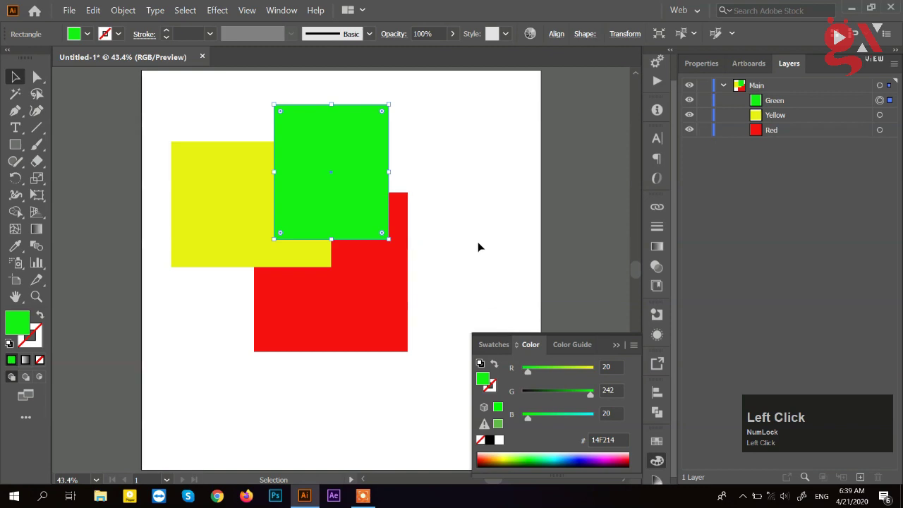
key(ctrl+z)
click(793, 134)
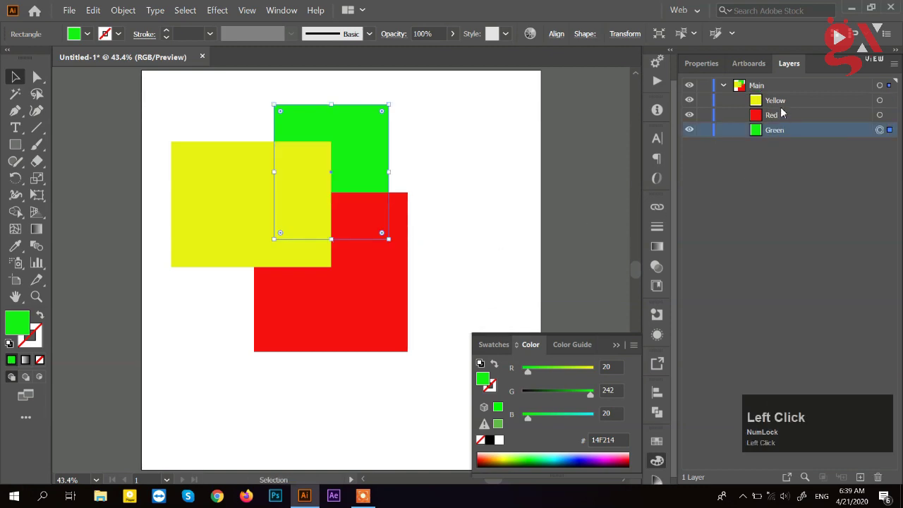
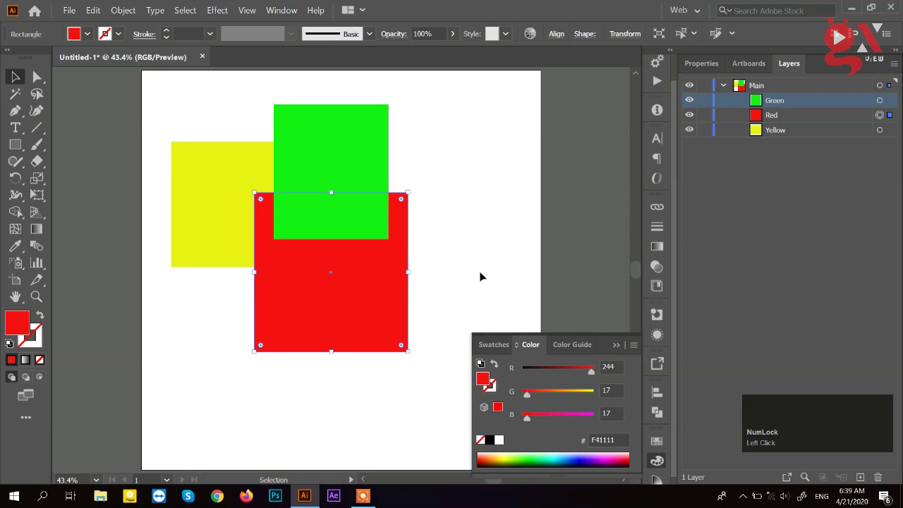
right_click(347, 275)
click(389, 244)
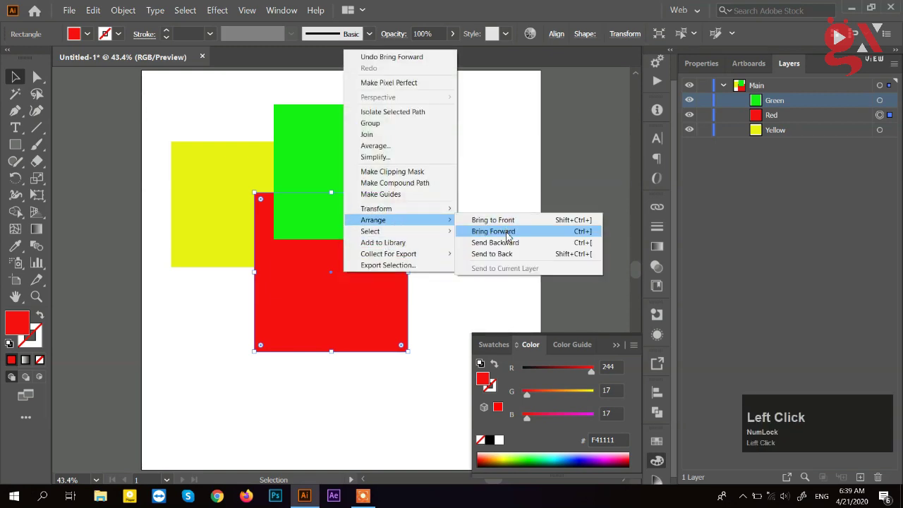
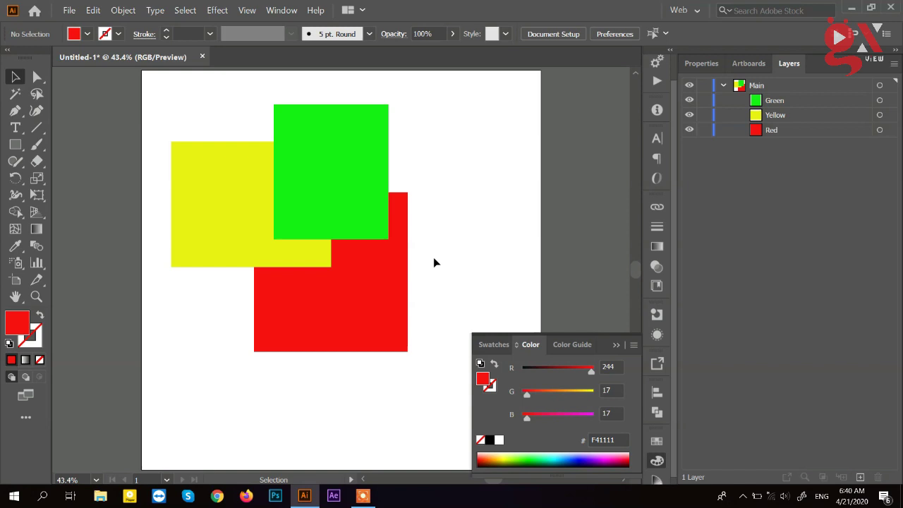
- Marquee-select all three squares and delete them, leaving the artboard blank
drag(792, 133, 448, 276)
key(Delete)
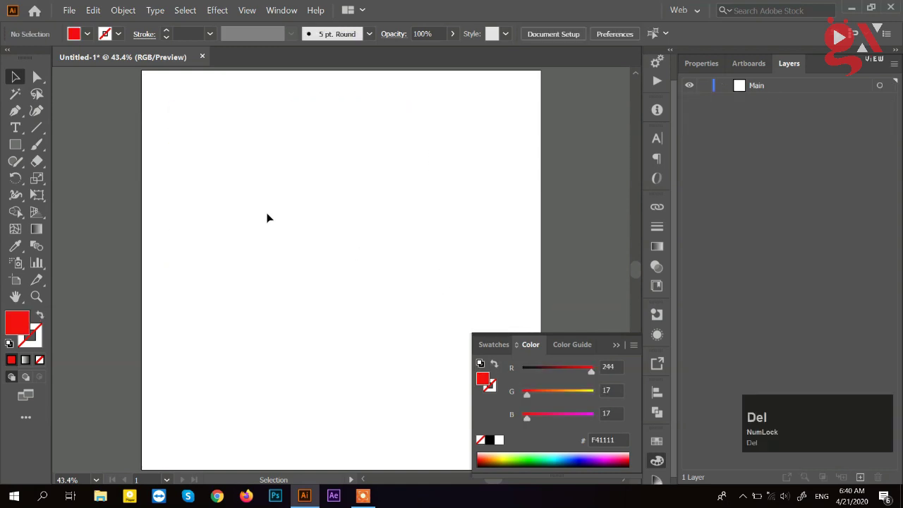